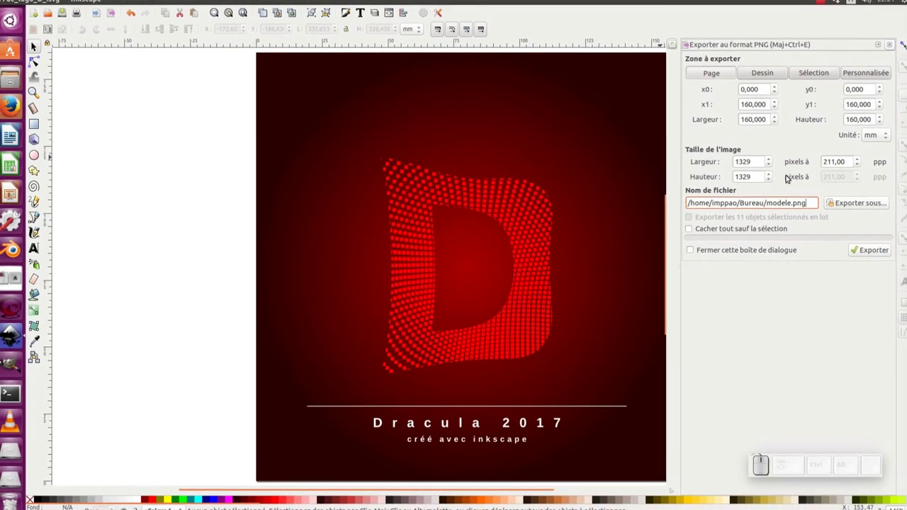
Start a new blank A4 document and close the Export PNG and Align docked dialogs
click(871, 254)
click(99, 97)
click(43, 8)
click(53, 21)
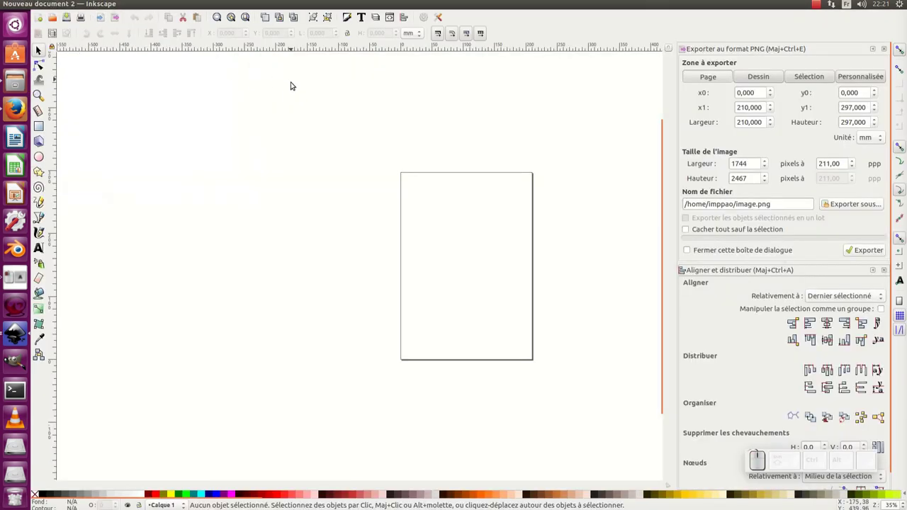
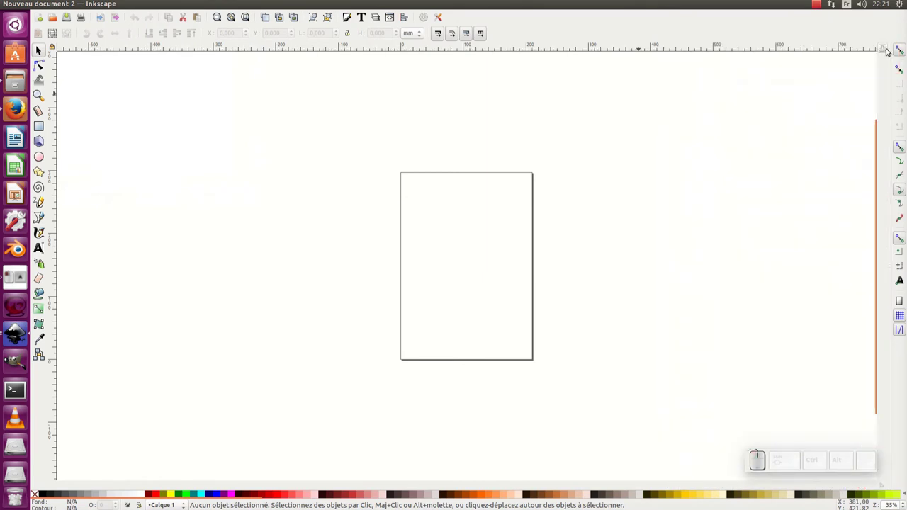
Import the exported Dracula poster PNG into the document as an embedded image
click(49, 4)
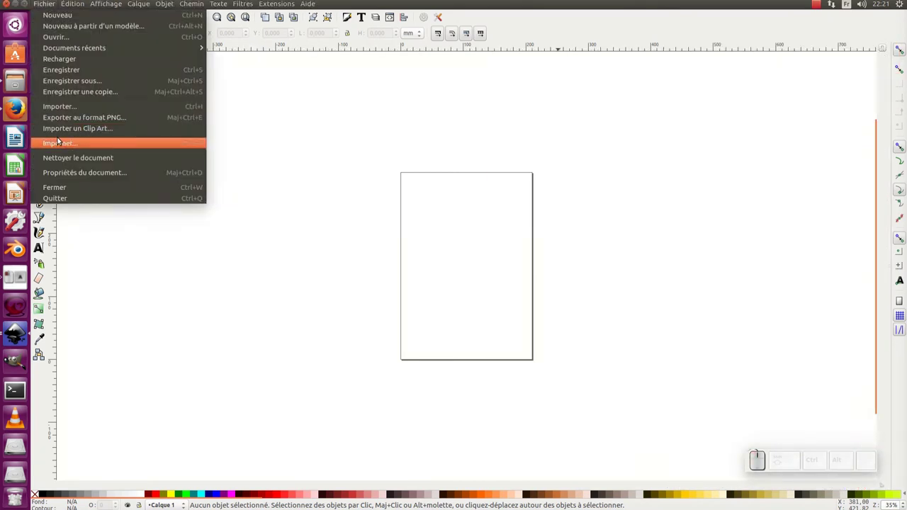
click(66, 113)
click(330, 207)
click(690, 423)
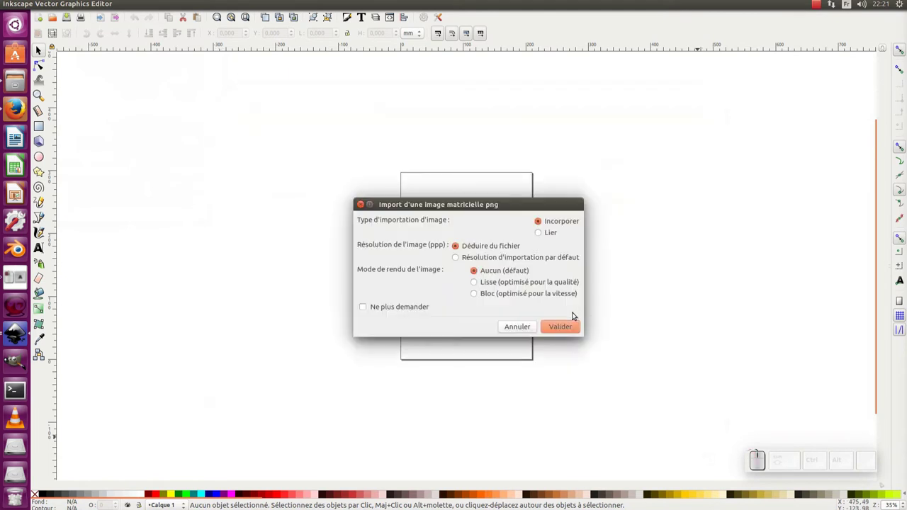
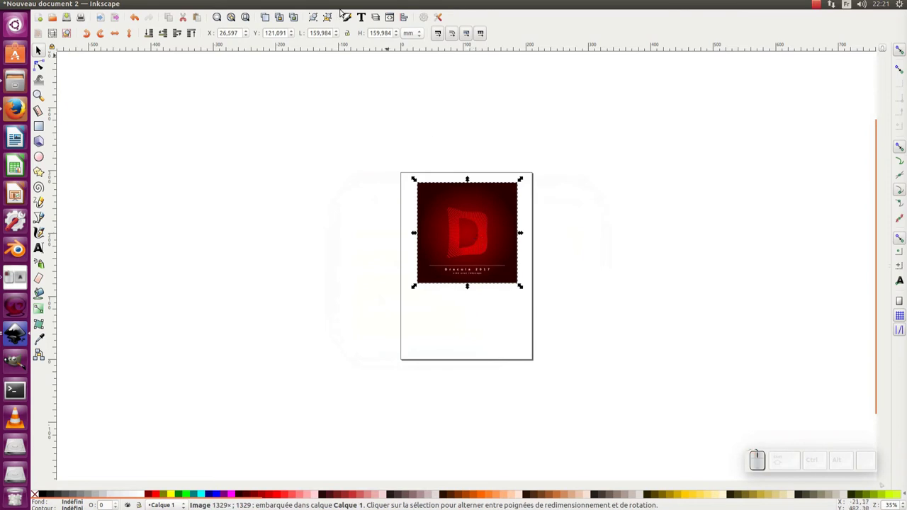
click(145, 9)
Rename Calque 1 to modele, lock it, and add a new illus layer above it
click(163, 205)
click(795, 61)
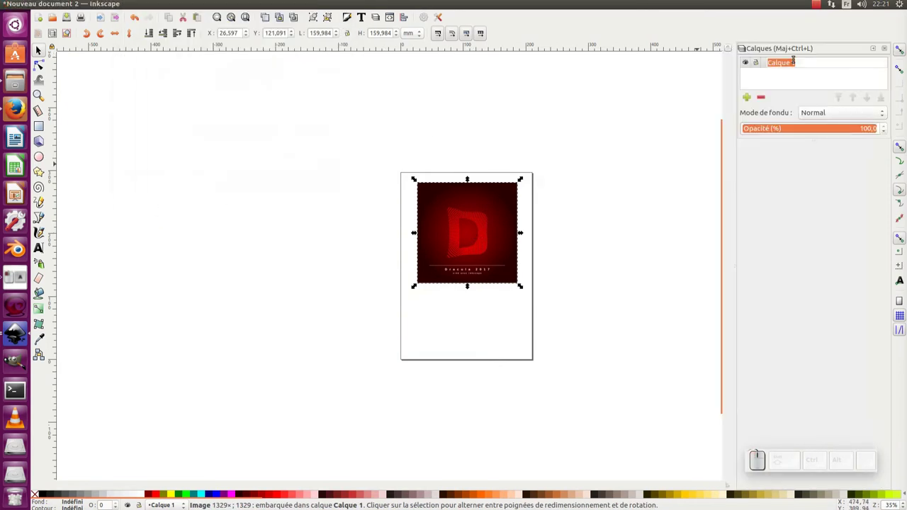
key(Return)
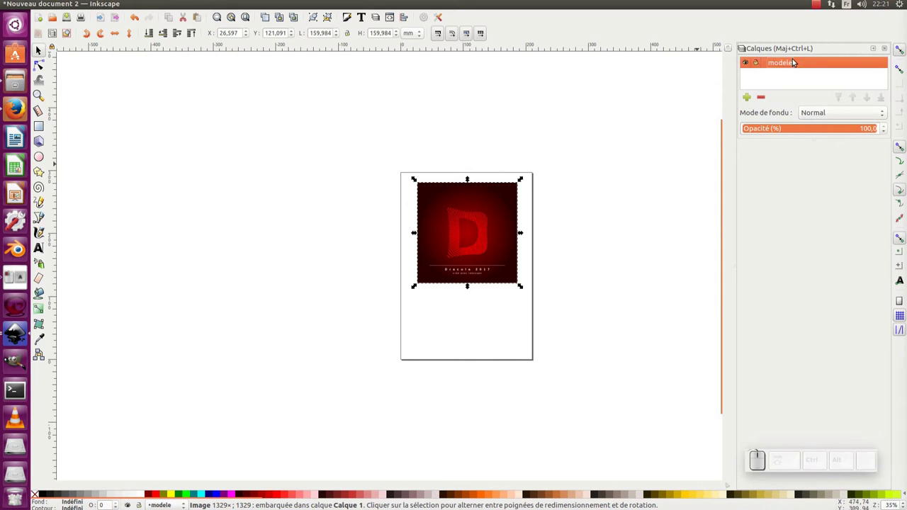
click(761, 62)
click(751, 101)
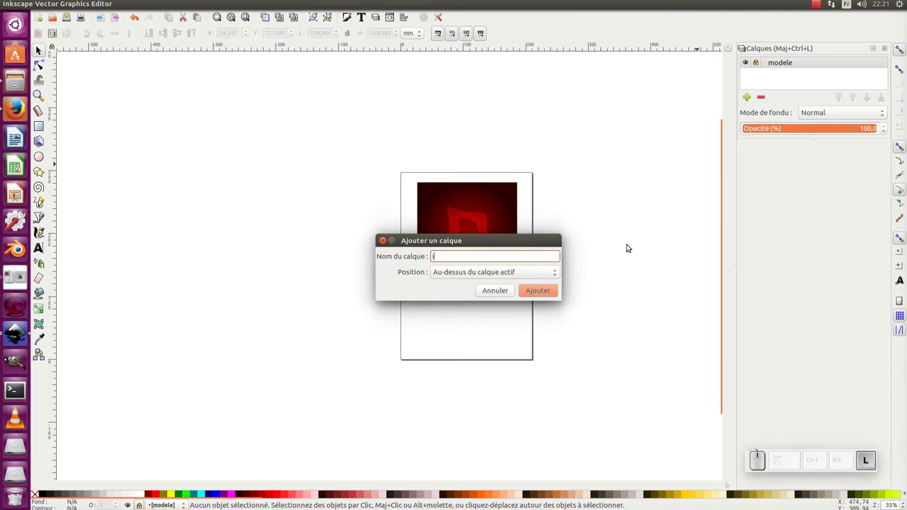
key(Return)
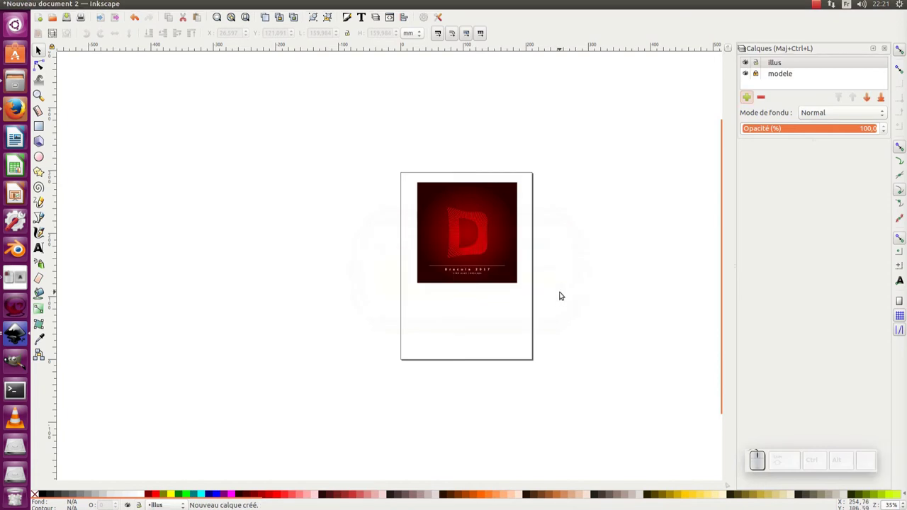
Zoom in on the poster and ready the Rectangle tool on the illus layer
click(492, 256)
click(444, 236)
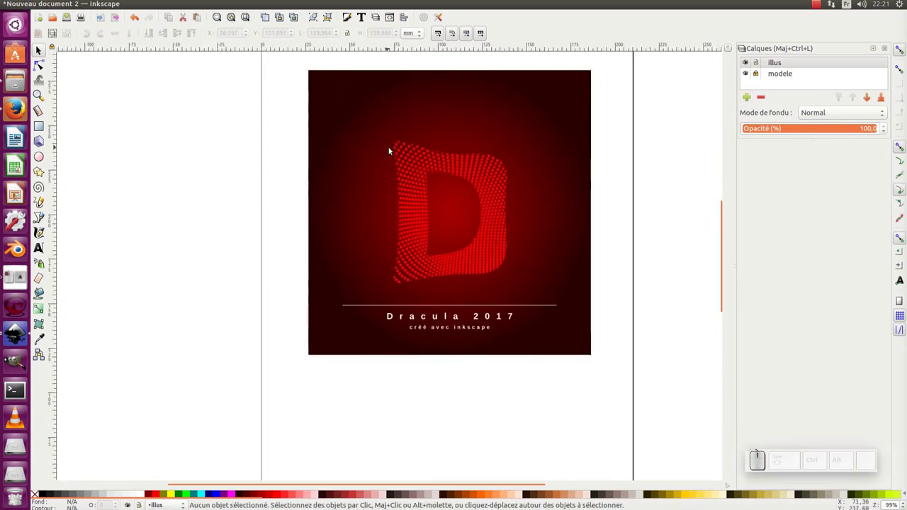
click(382, 191)
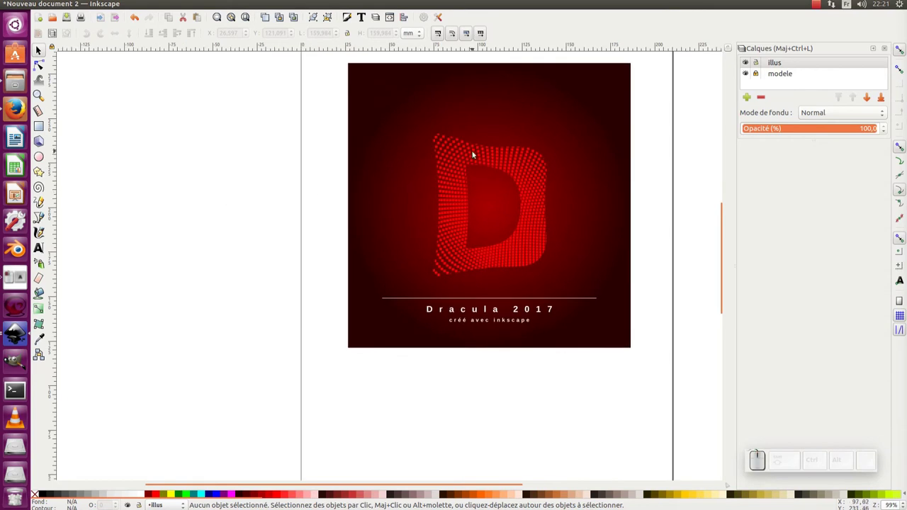
click(294, 178)
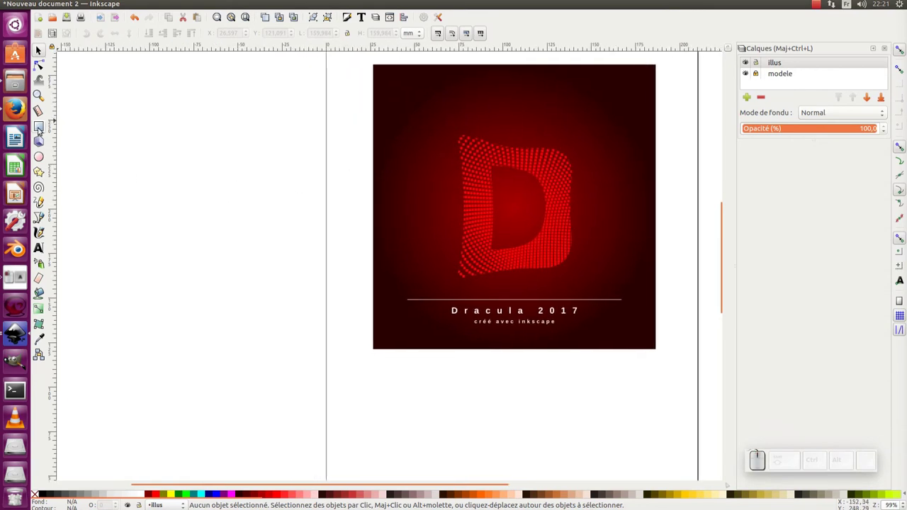
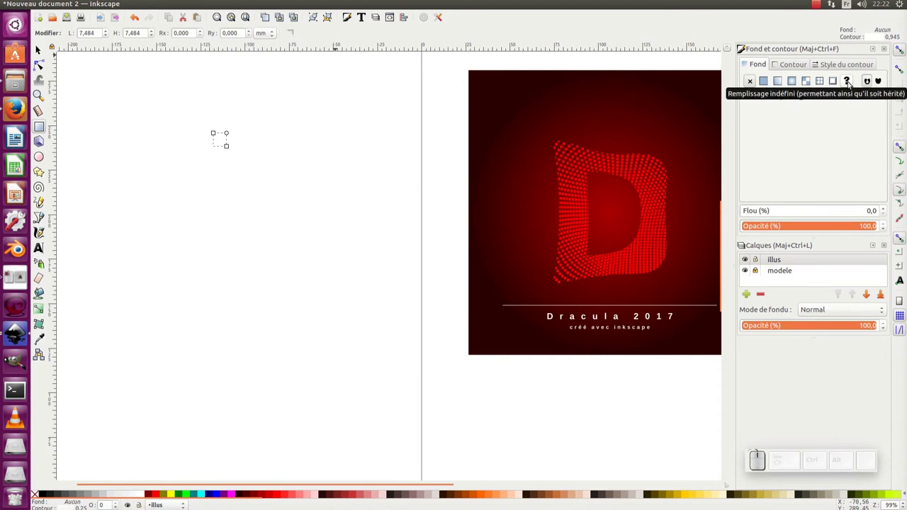
Set the small rectangle's fill and stroke both to unset in Fill and Stroke
click(849, 82)
click(799, 64)
click(847, 80)
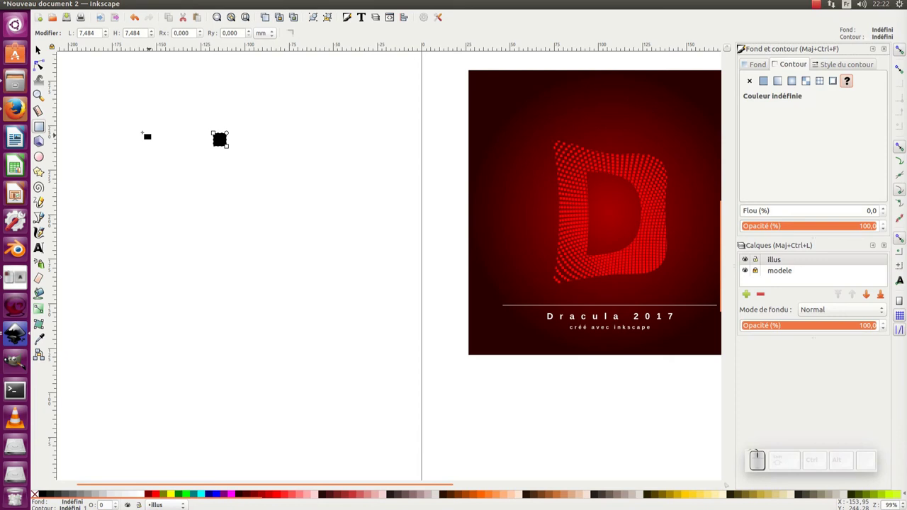
click(46, 56)
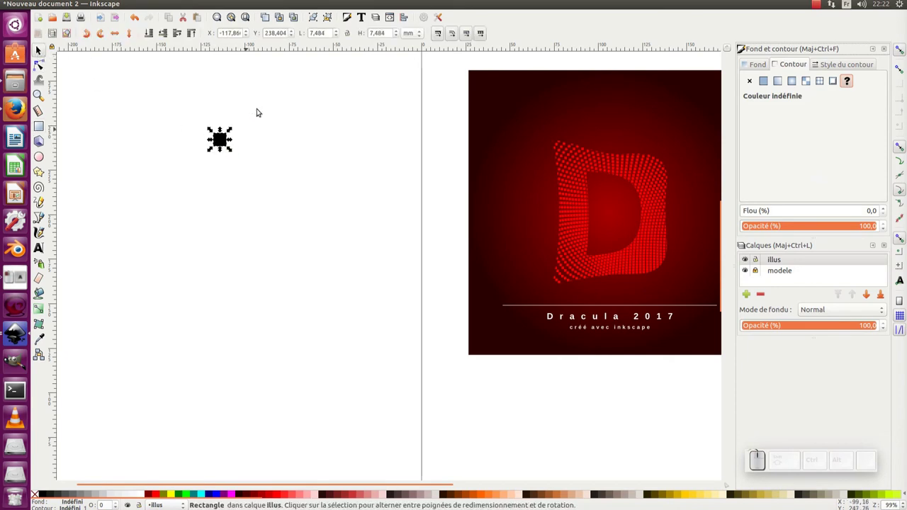
With the ratio locked, size the square to 3 × 3 mm and move it up and left of the page
click(353, 34)
click(316, 34)
key(ctrl+a)
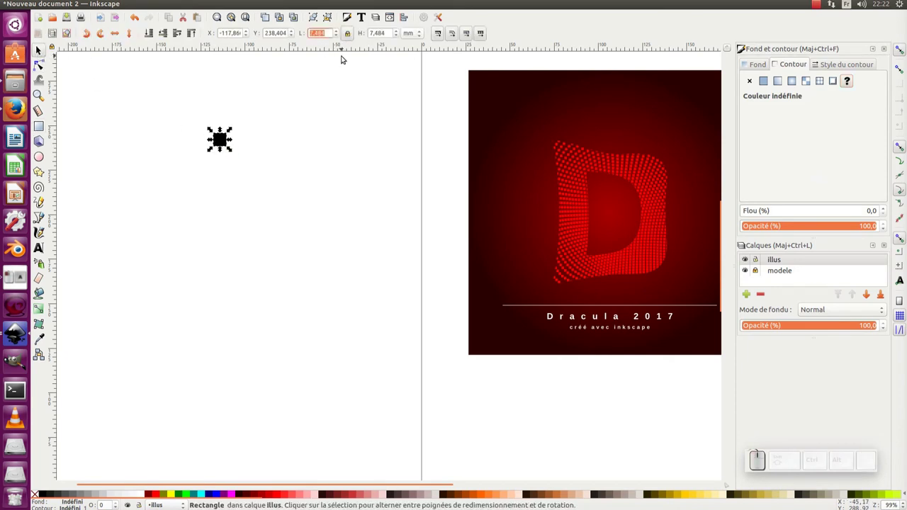
key(KP_4)
key(KP_Enter)
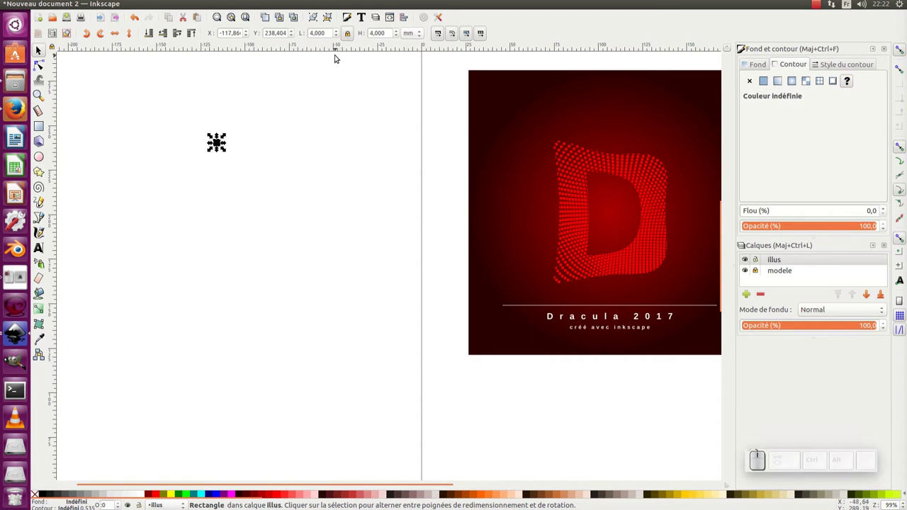
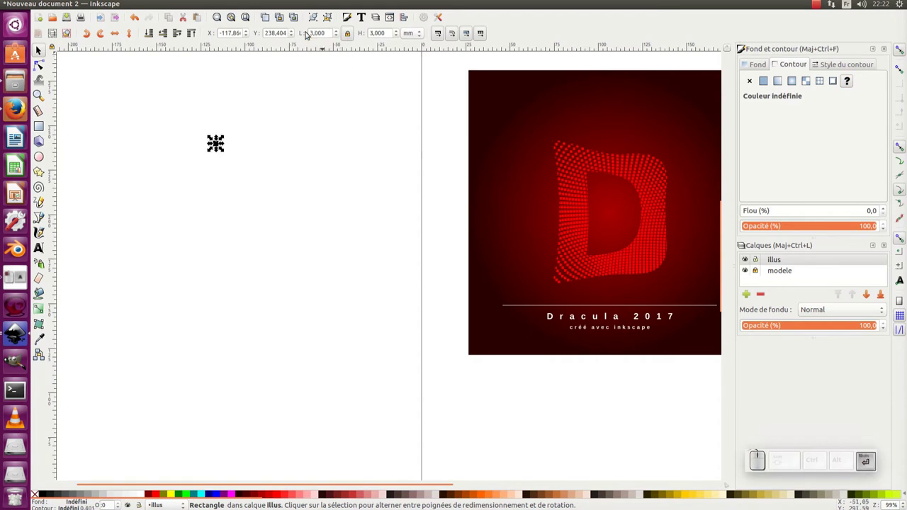
click(329, 171)
click(222, 144)
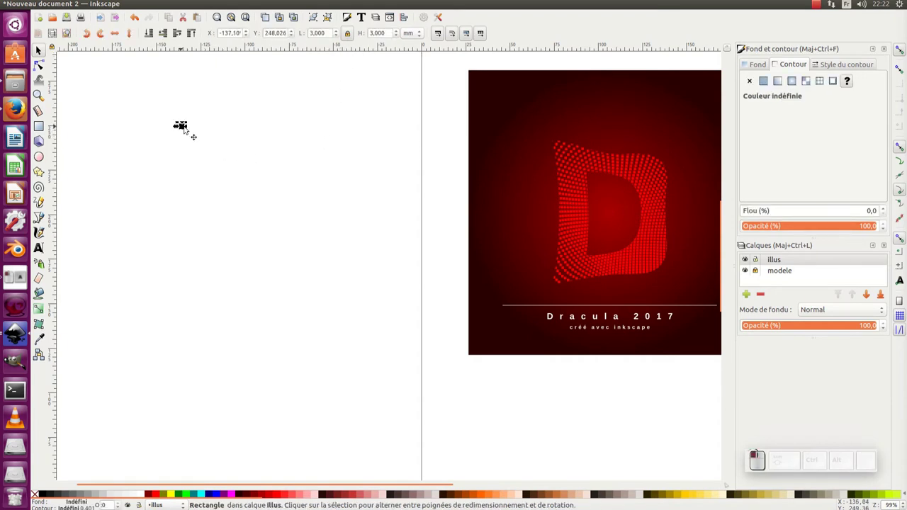
click(51, 6)
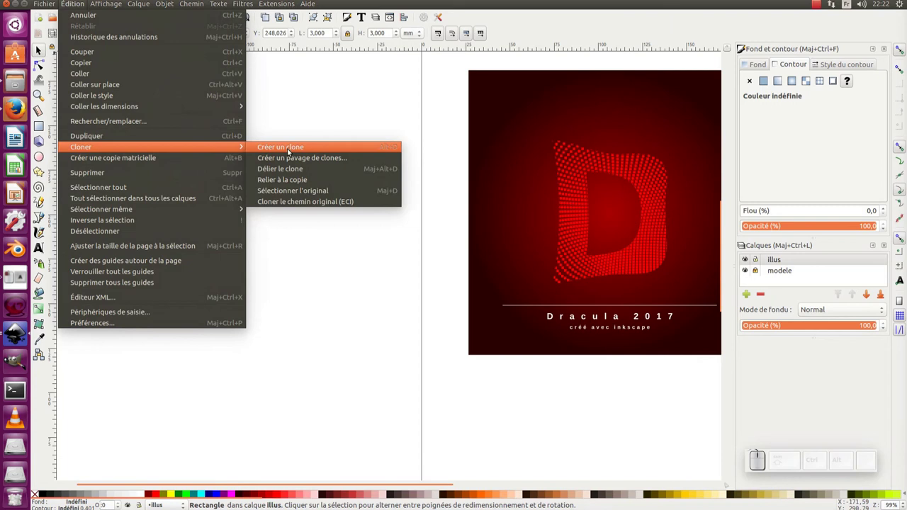
Unlock modele, select the poster image and switch toolbar units to px (about 605 px square)
click(328, 108)
click(521, 118)
click(530, 128)
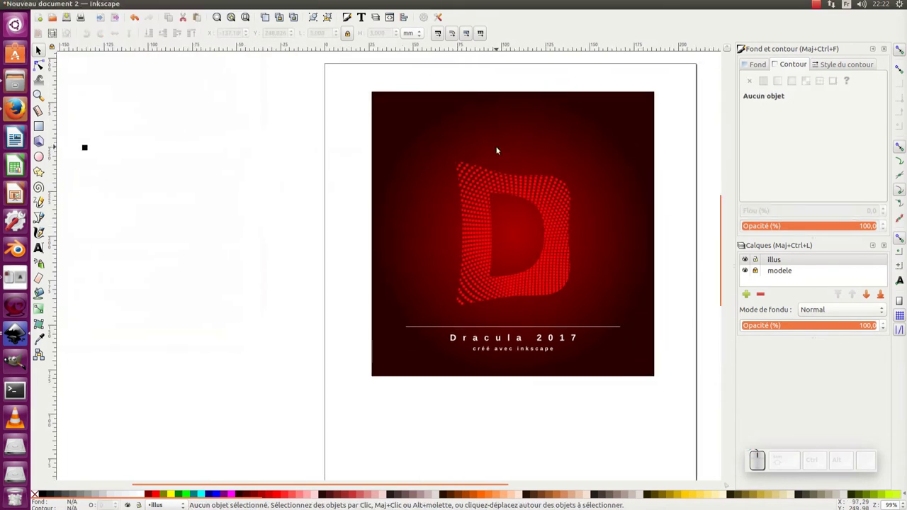
key(ctrl+shift+l)
click(762, 272)
click(603, 247)
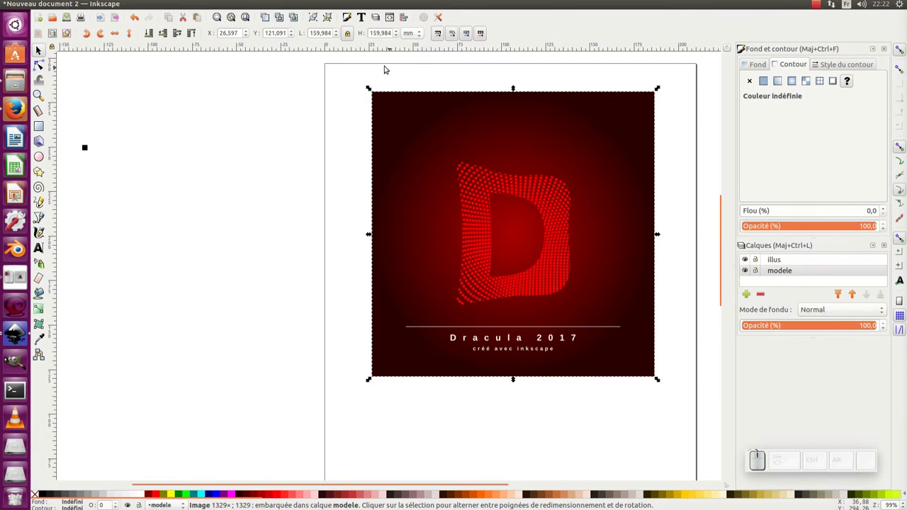
click(416, 35)
click(415, 19)
Reframe the view and reselect the small square on the illus layer
drag(311, 151, 531, 156)
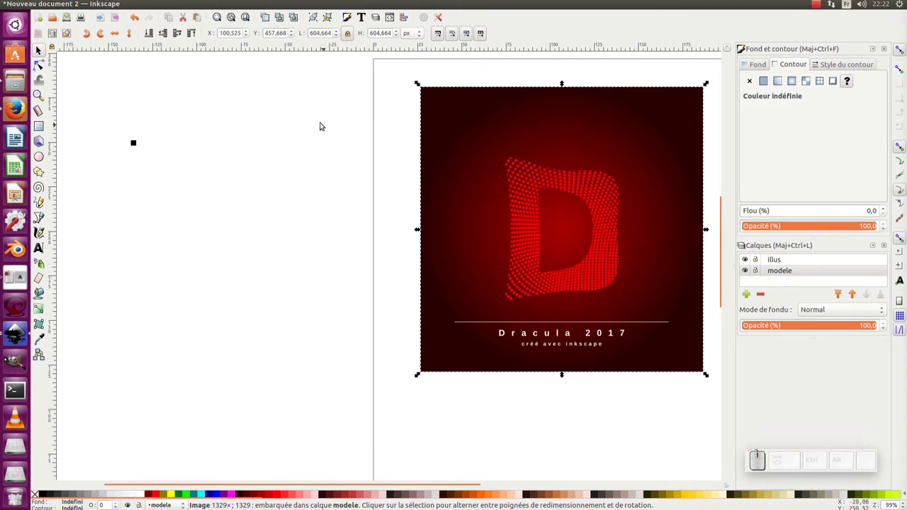
click(120, 124)
Create tiled clones of the square with P1 translation, zero shifts, filling a 400 × 400 px area
click(74, 4)
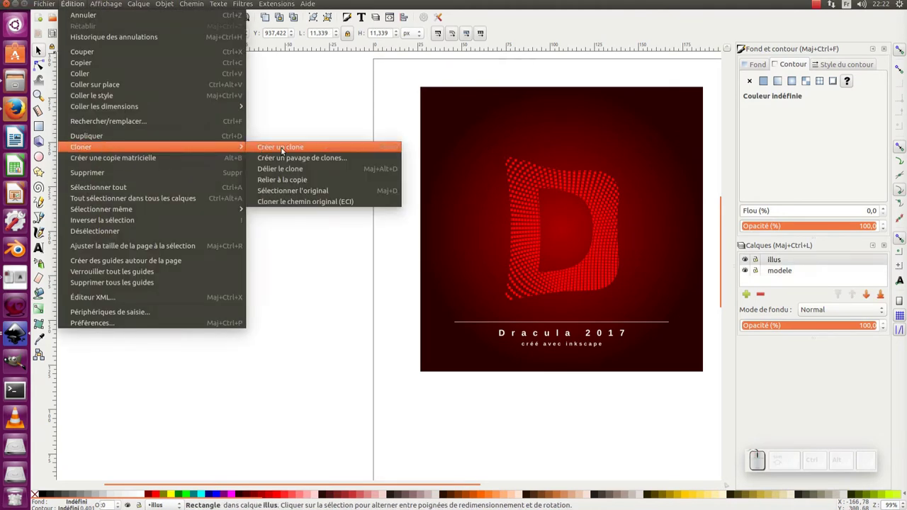
click(288, 158)
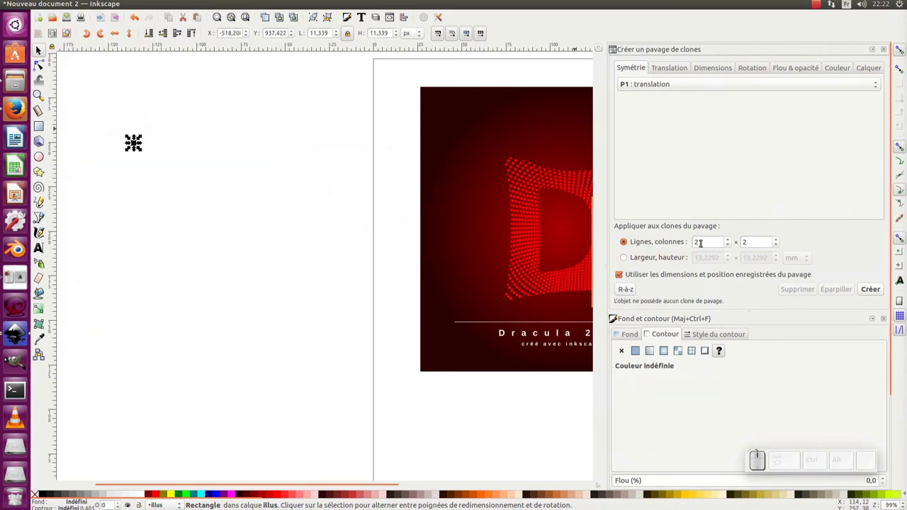
click(671, 258)
click(701, 257)
click(793, 262)
click(803, 234)
click(714, 260)
key(KP_0)
key(Tab)
key(KP_0)
click(673, 72)
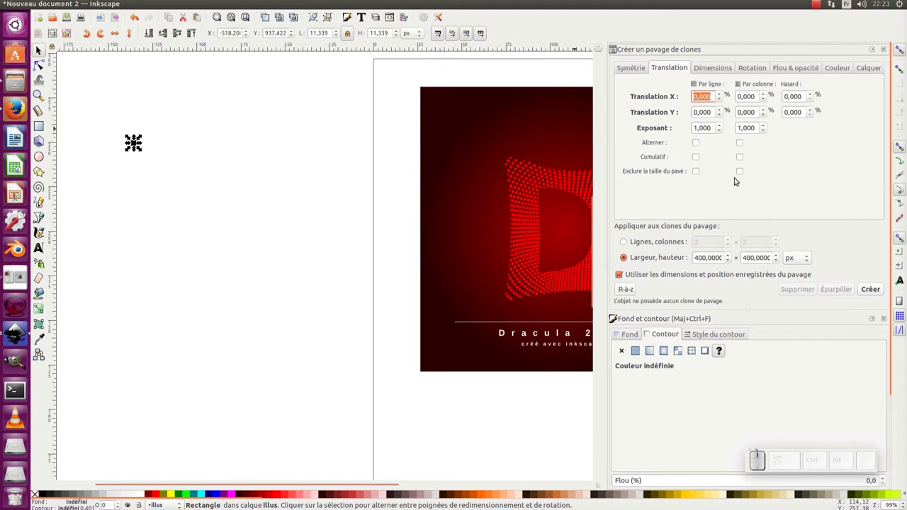
click(871, 290)
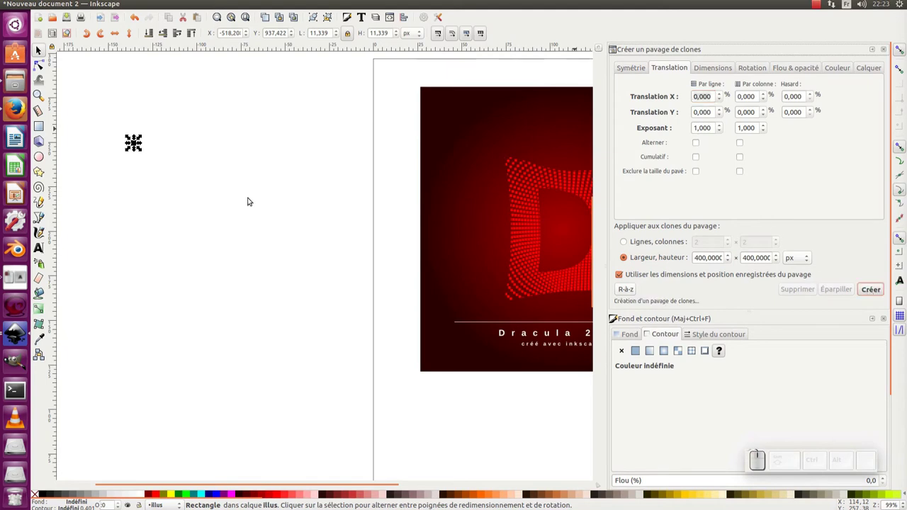
Zoom into the corner tile, test a pink fill on the original and undo it
middle_click(38, 170)
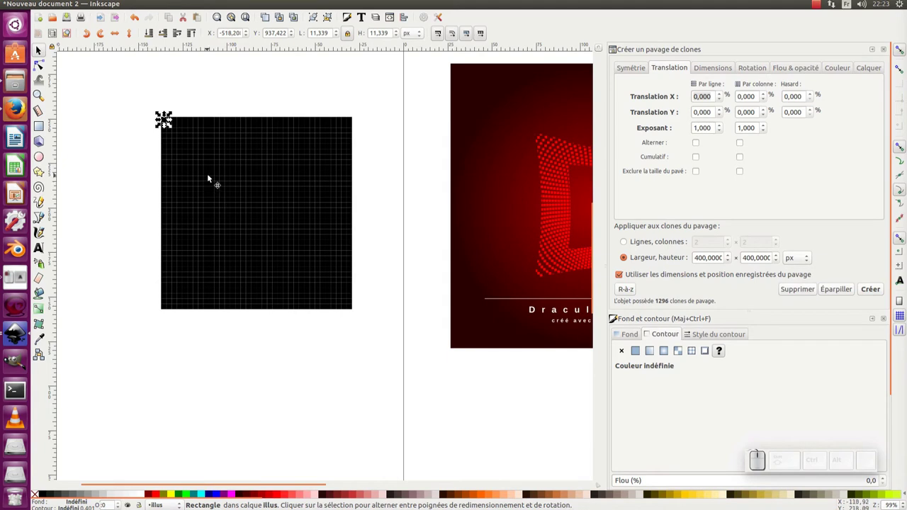
click(144, 153)
middle_click(139, 121)
click(139, 122)
click(241, 118)
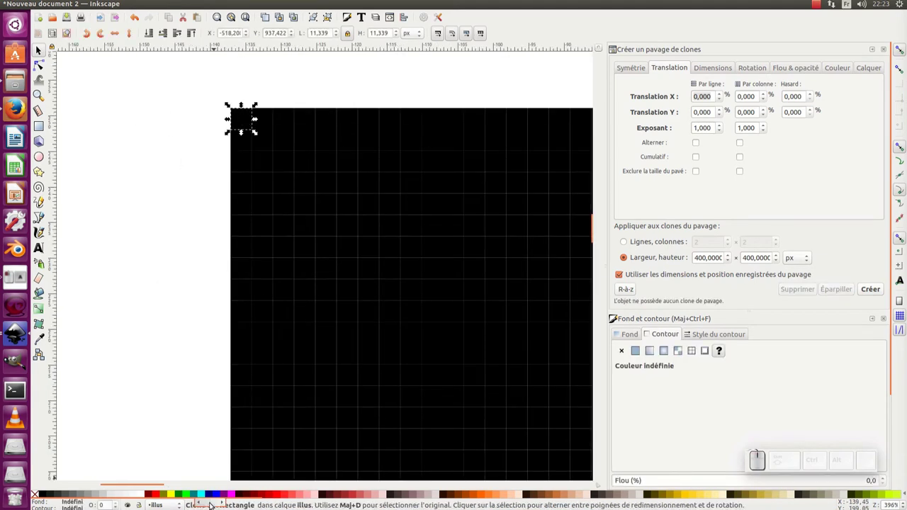
click(219, 95)
click(14, 23)
click(14, 22)
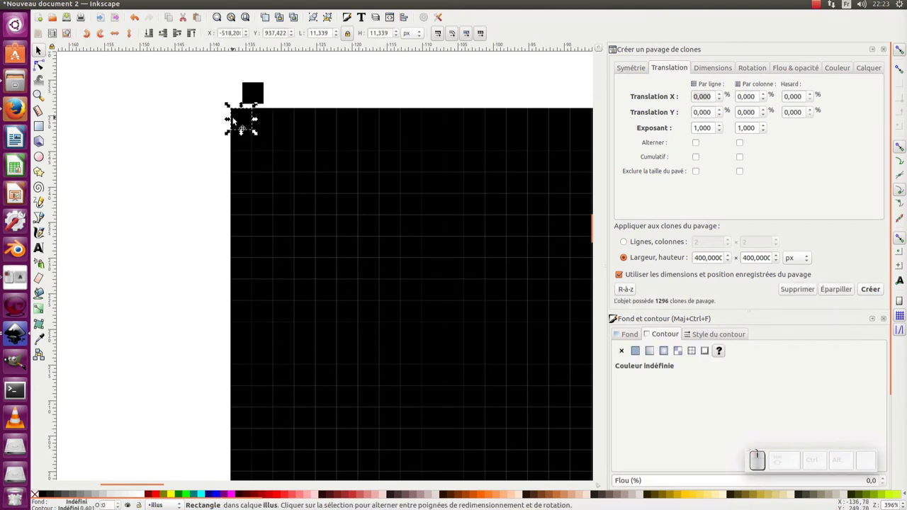
click(304, 493)
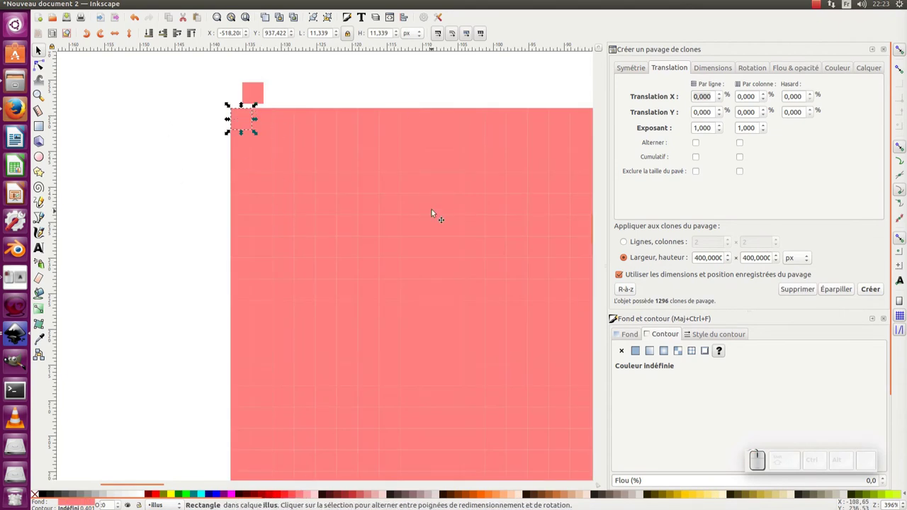
key(ctrl+z)
click(195, 166)
key(ctrl+z)
click(14, 23)
click(14, 23)
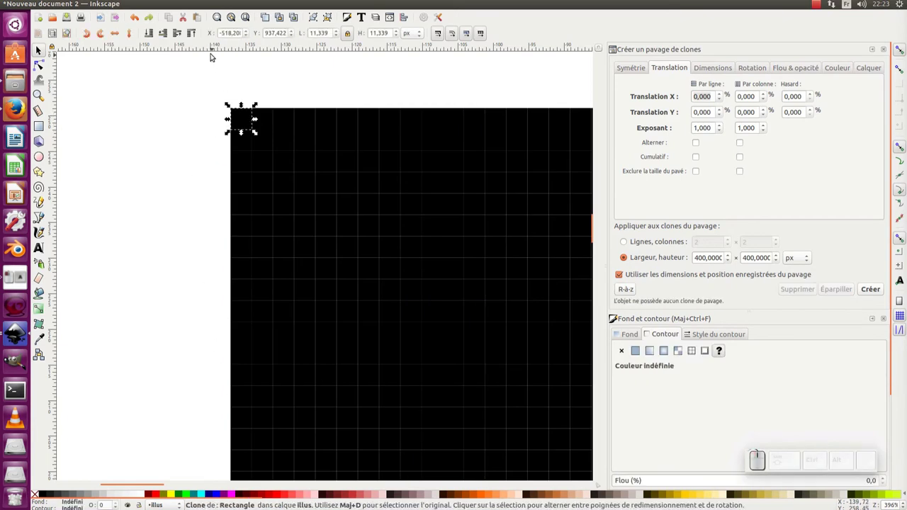
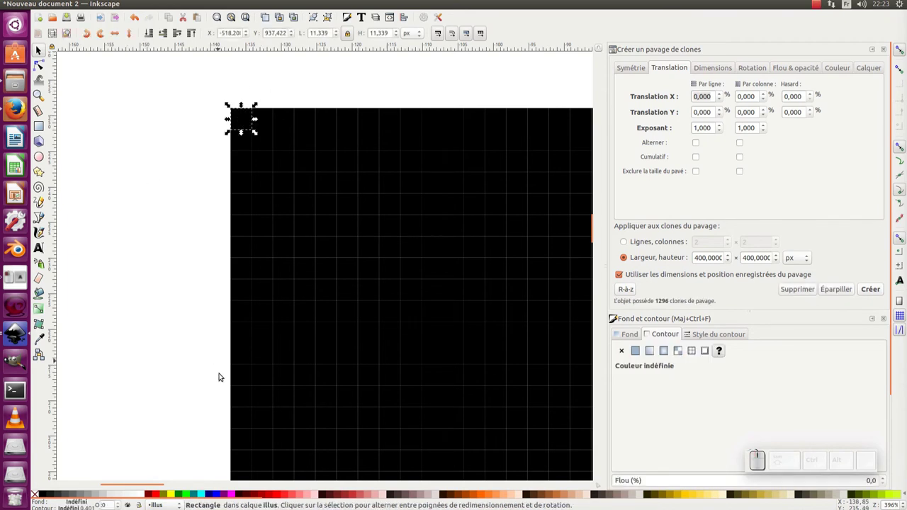
Zoom out, drag the original tile out left of the grid and rubber-band select the 1296 clones
click(240, 122)
key(KP_Subtract)
key(KP_Subtract)
scroll(up, 3)
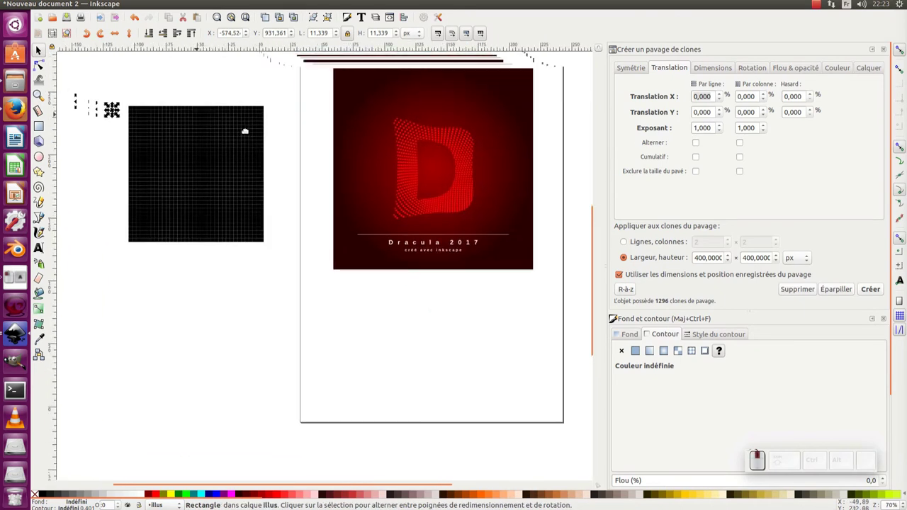
drag(285, 121, 192, 234)
drag(194, 230, 200, 224)
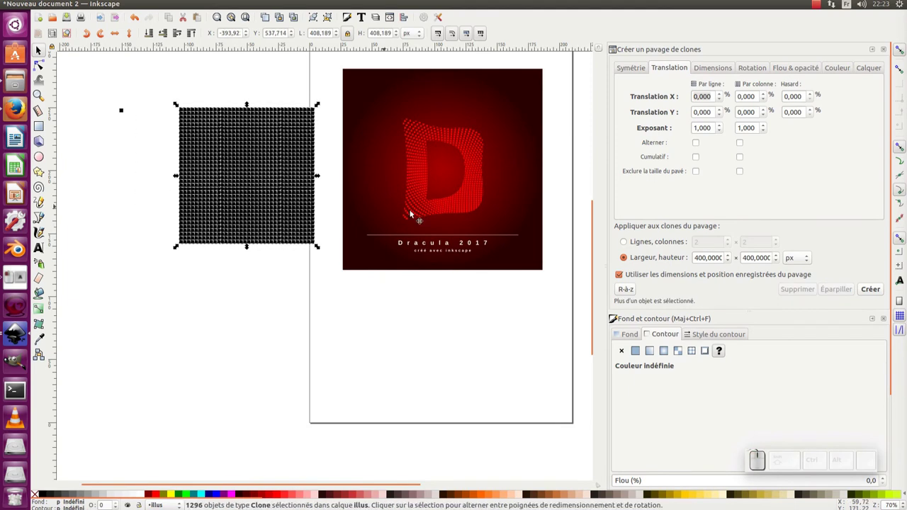
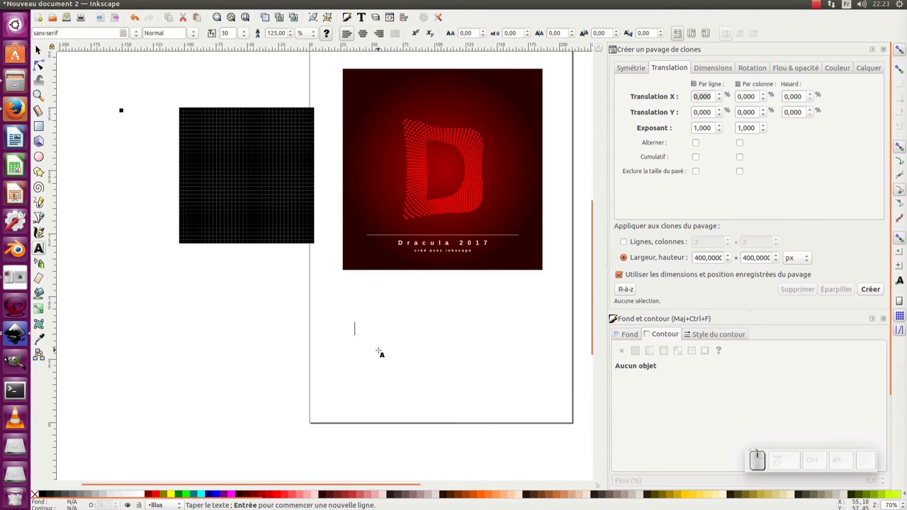
Type a capital D with the Text tool, make it Bold and select it for scaling
key(shift+d)
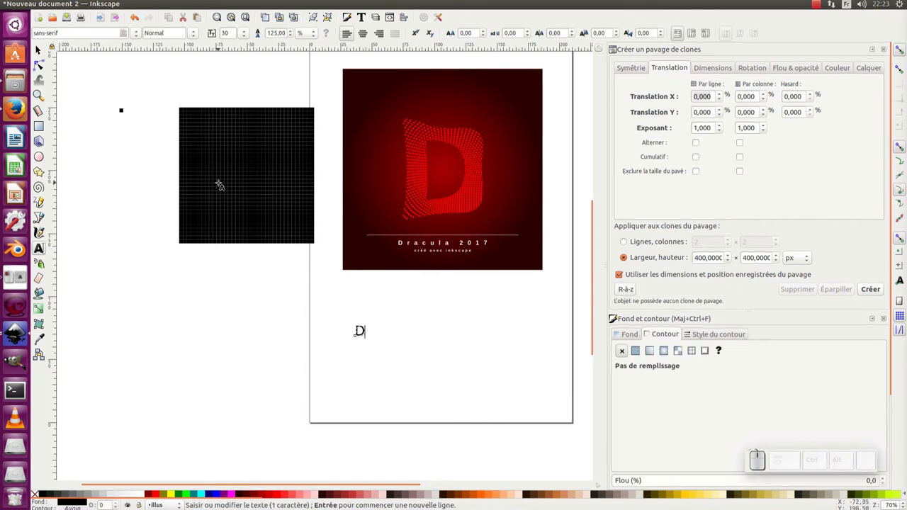
key(ctrl+a)
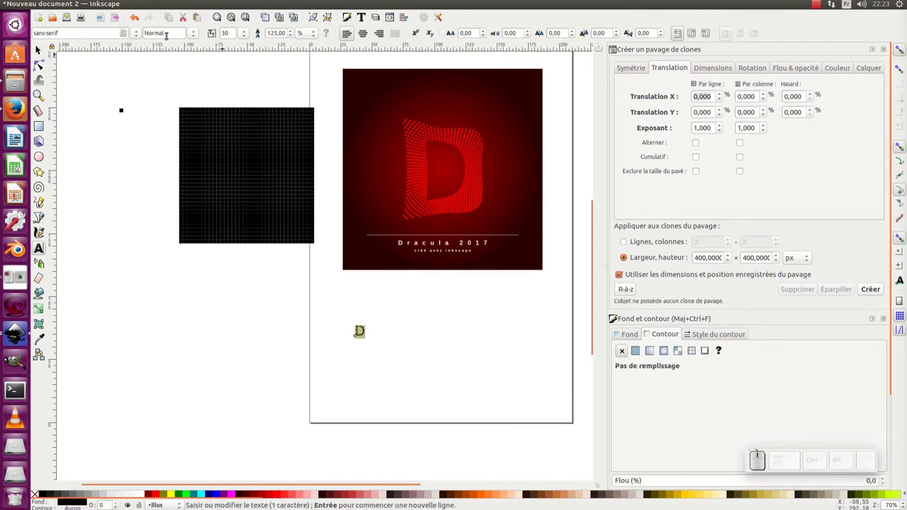
click(191, 35)
click(181, 77)
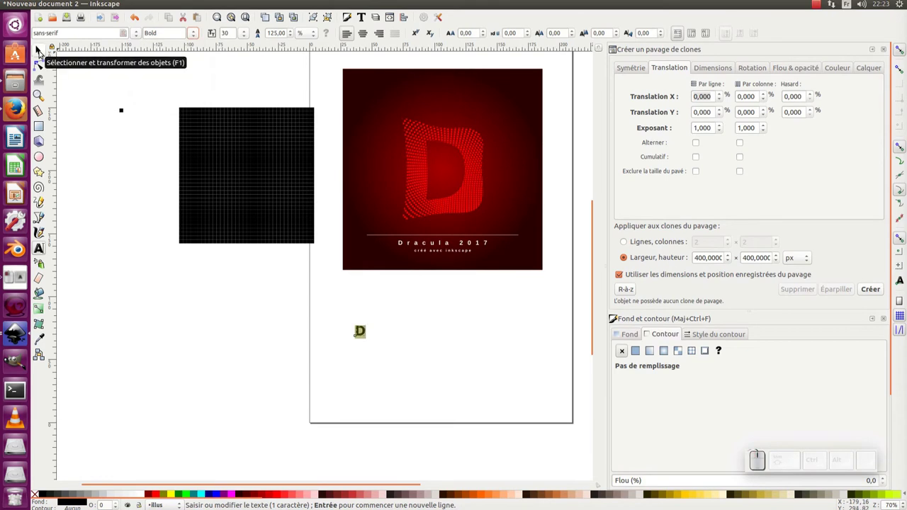
click(44, 51)
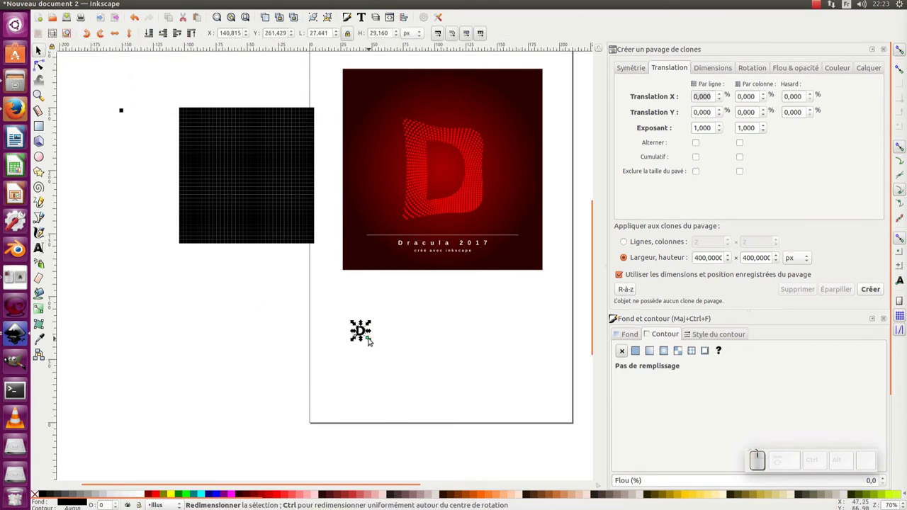
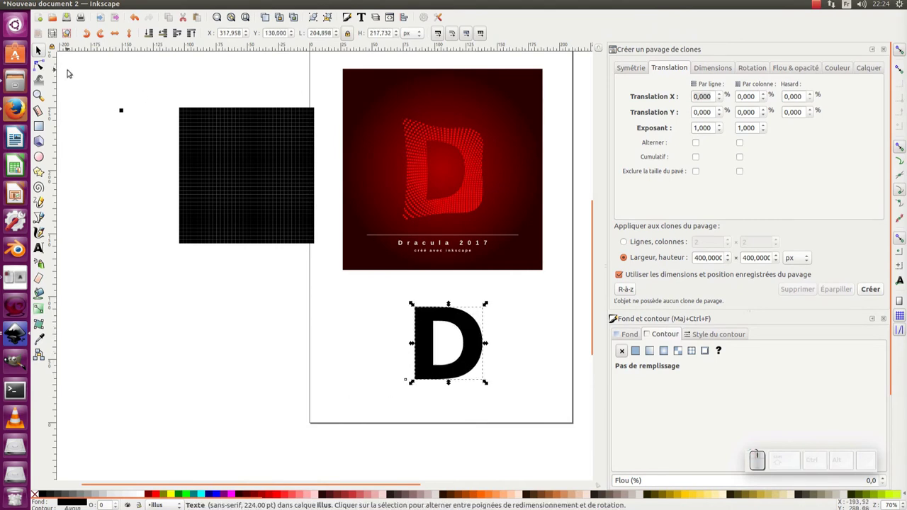
Switch to the Node tool to reshape the D converted to a path
click(39, 65)
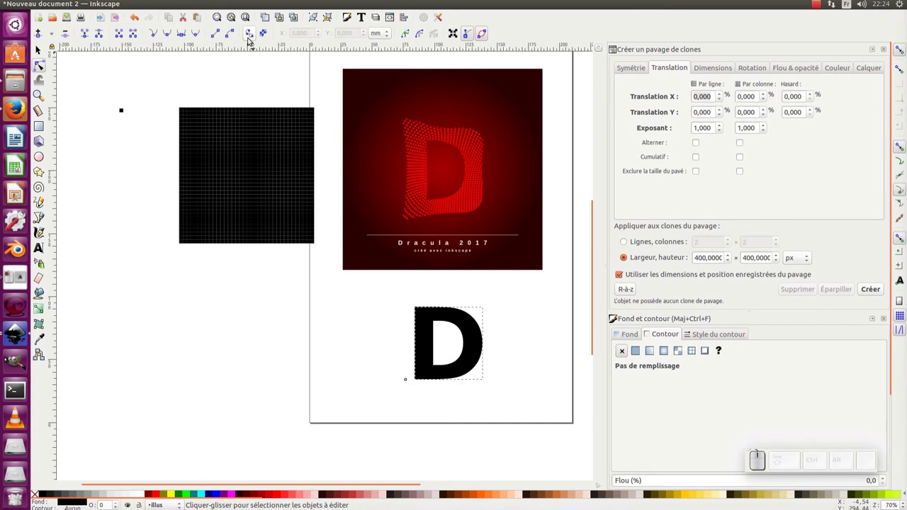
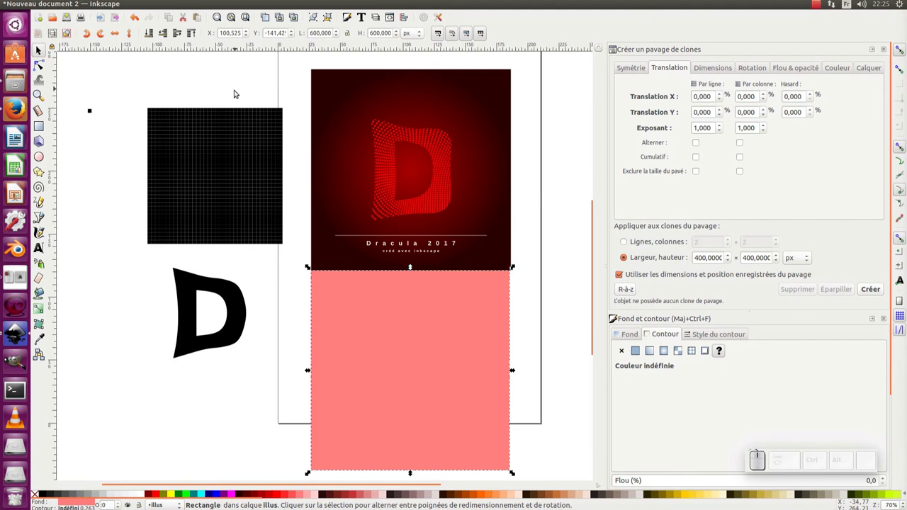
Give the 600 px square a radial gradient fill, red at the centre fading to near black
click(300, 255)
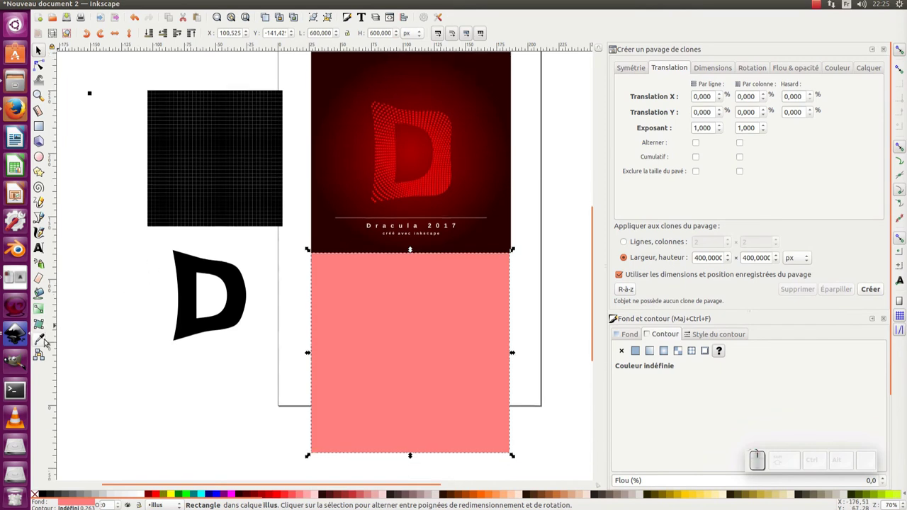
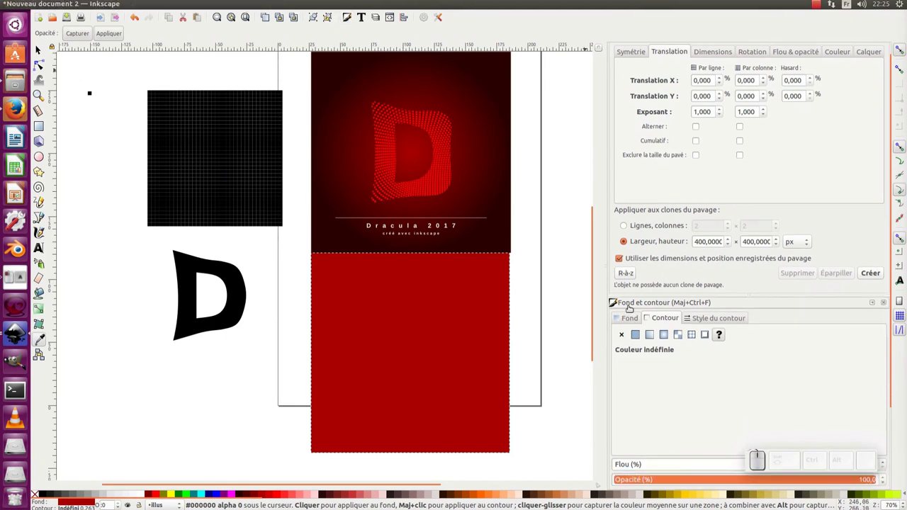
click(632, 318)
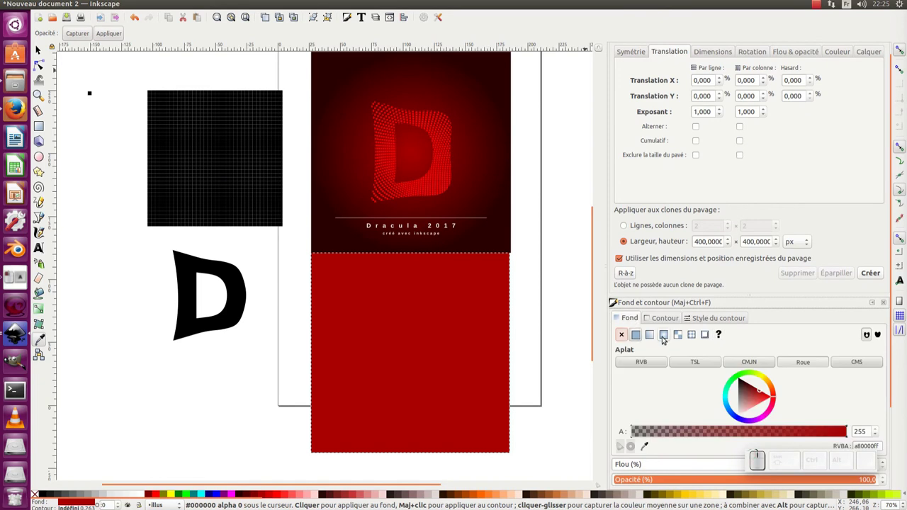
click(666, 337)
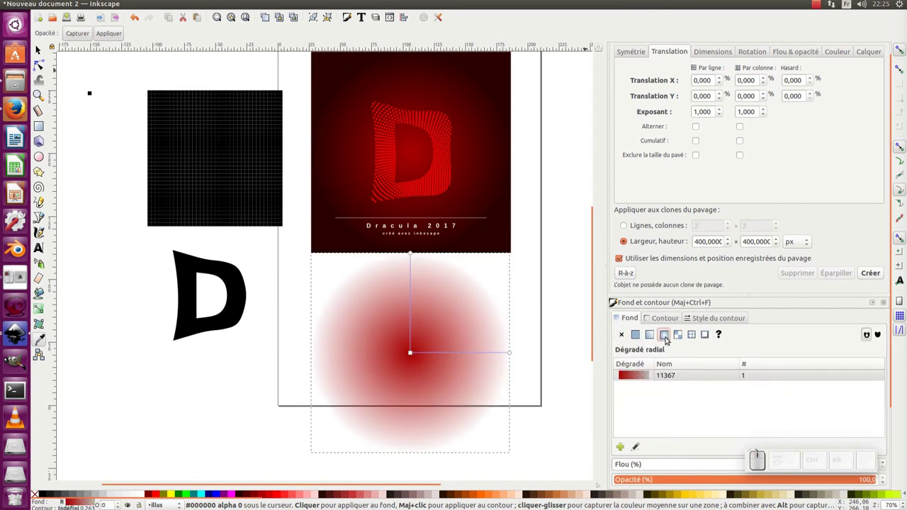
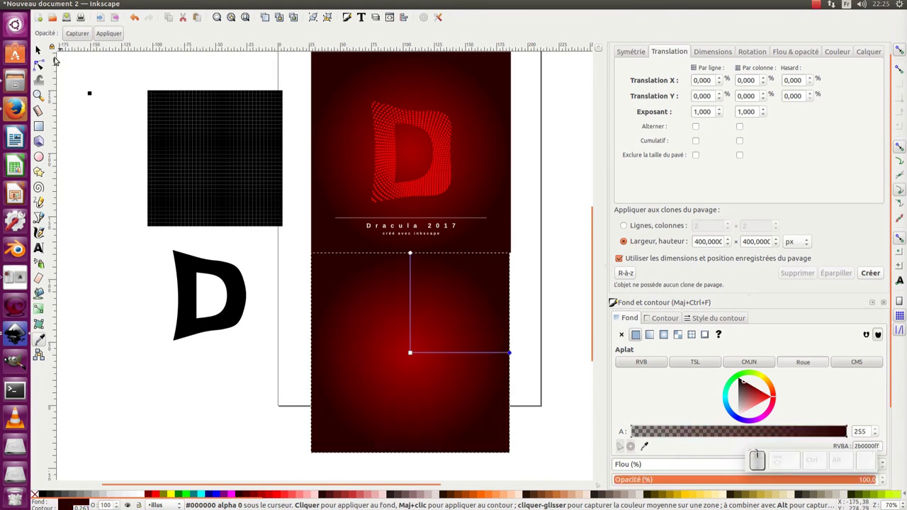
Return to the Selector, recentre the view and select a clone in the grid
click(40, 51)
click(90, 156)
click(392, 308)
middle_click(398, 307)
click(231, 159)
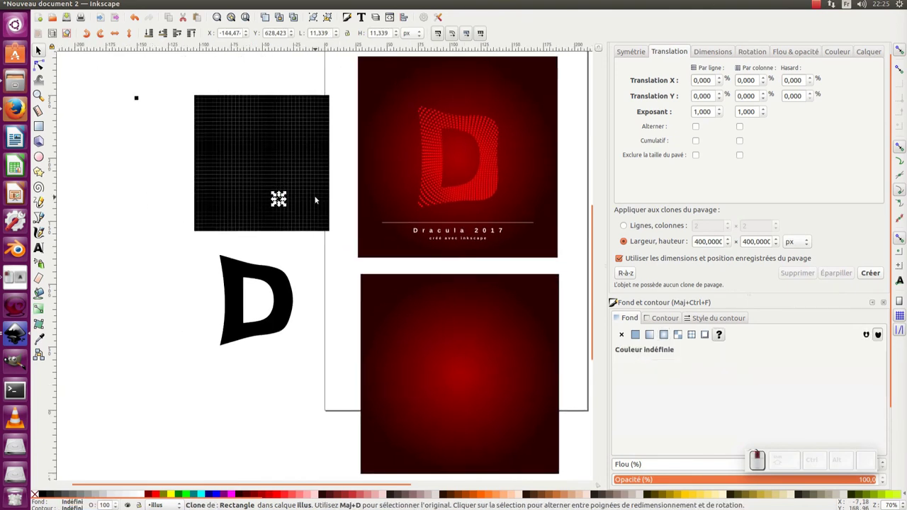
Select all grid clones and set the Tweak tool to push/shrink mode
drag(173, 75, 329, 239)
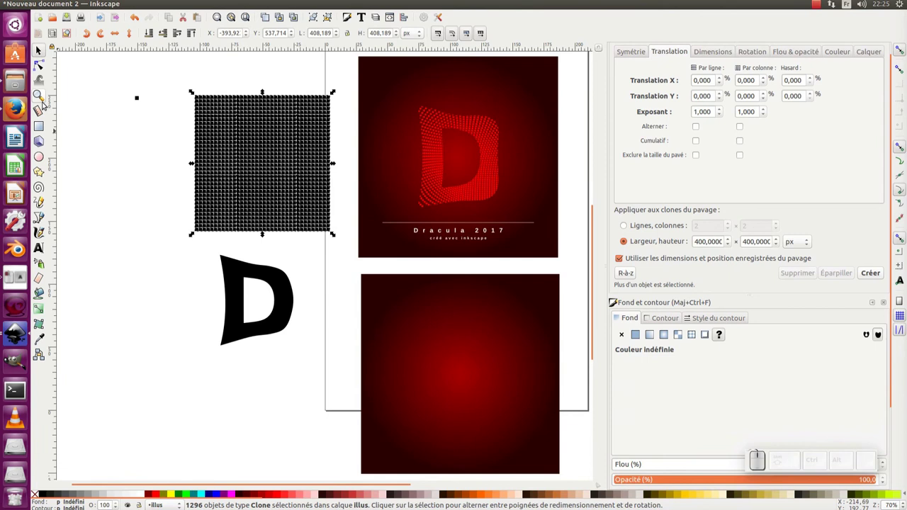
click(41, 85)
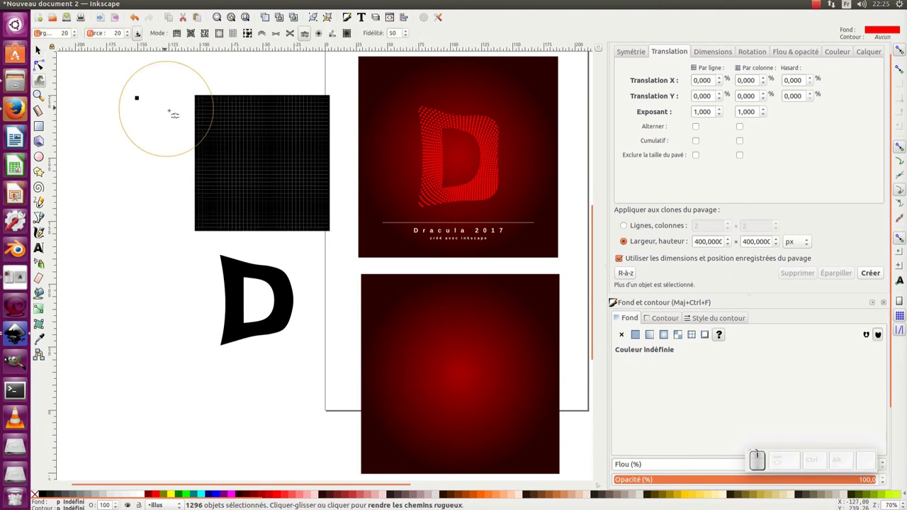
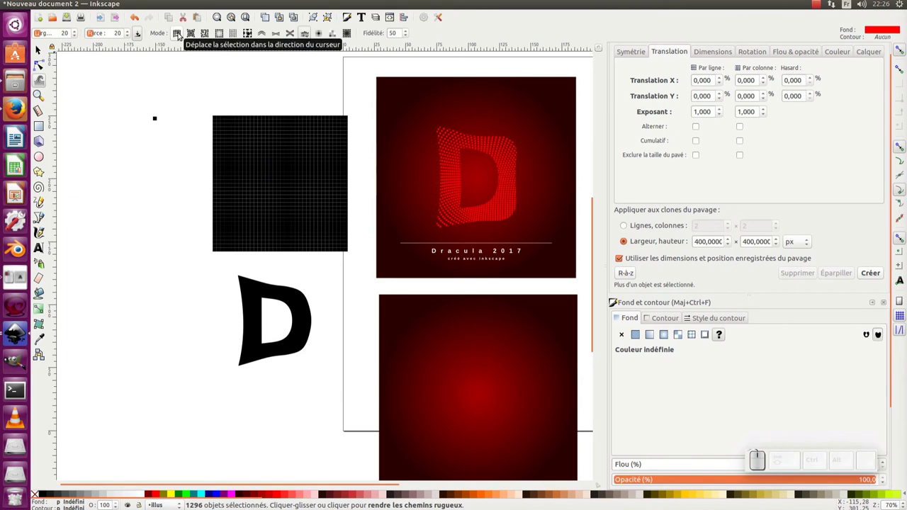
click(183, 33)
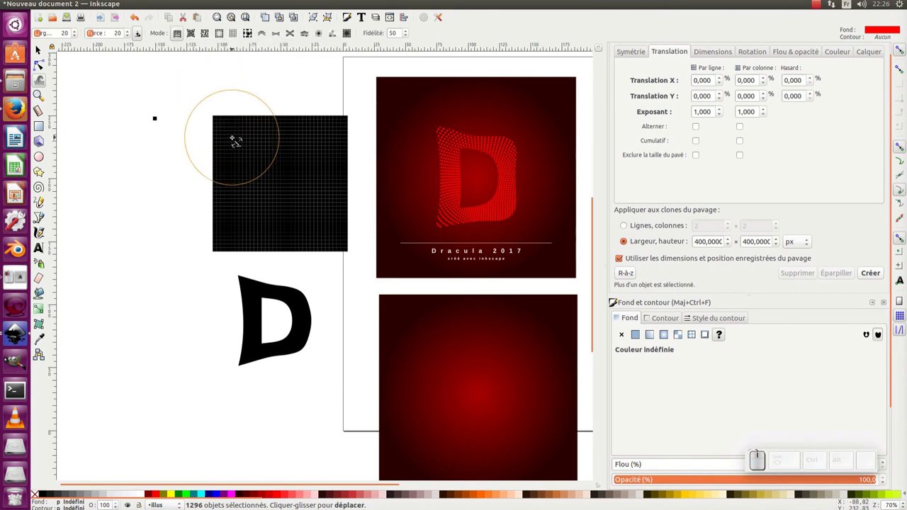
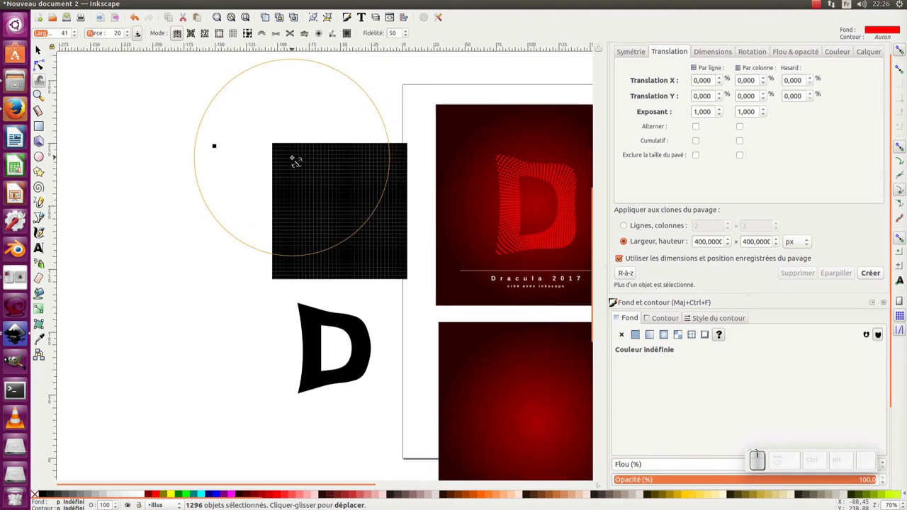
click(47, 46)
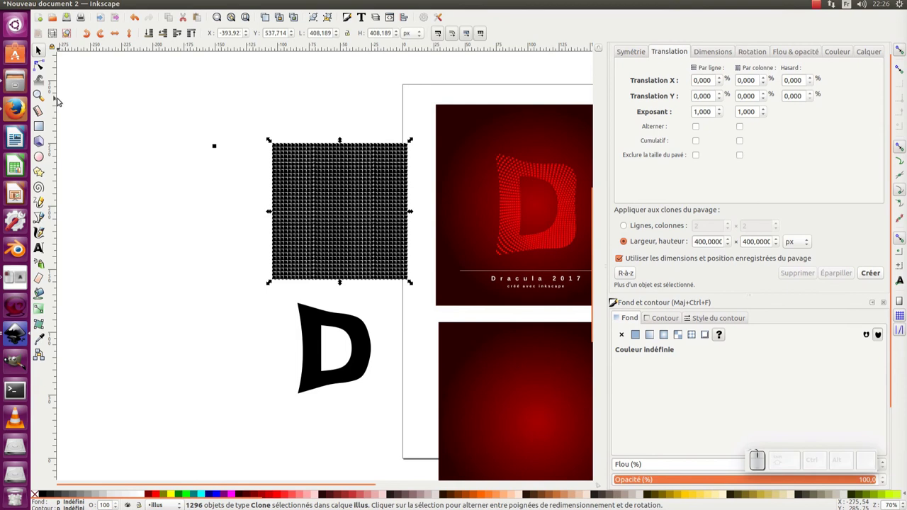
Warp the clone grid into a curved uneven shape, then reselect it with the Selector
click(44, 84)
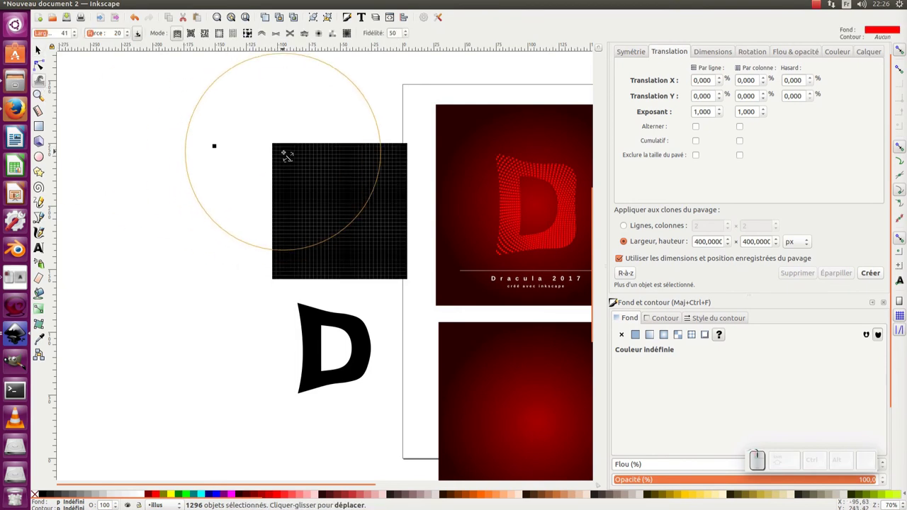
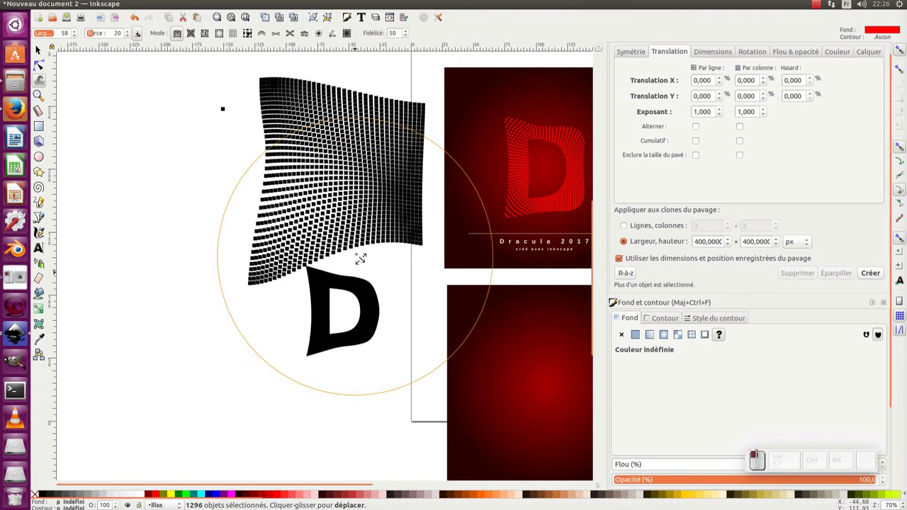
click(43, 54)
click(225, 173)
Move the warped clone grid over the gradient square, group it and fill it red
drag(237, 64, 422, 268)
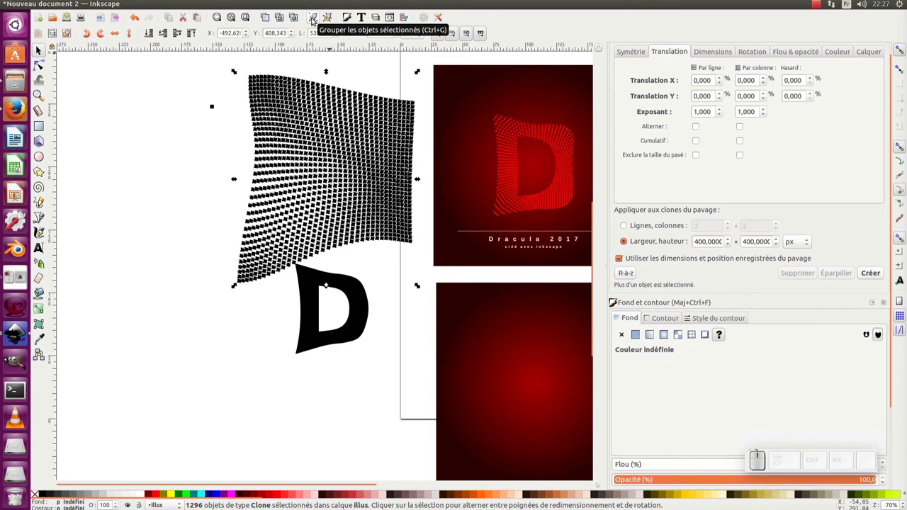
click(313, 19)
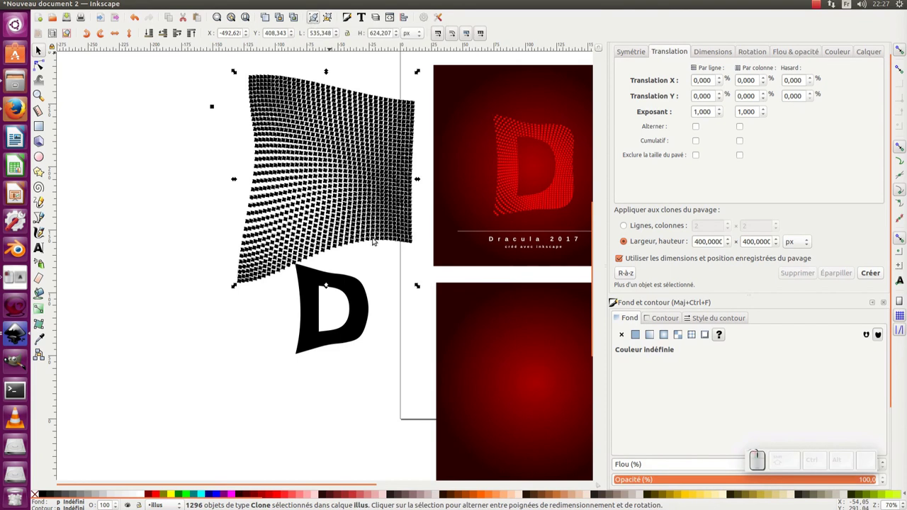
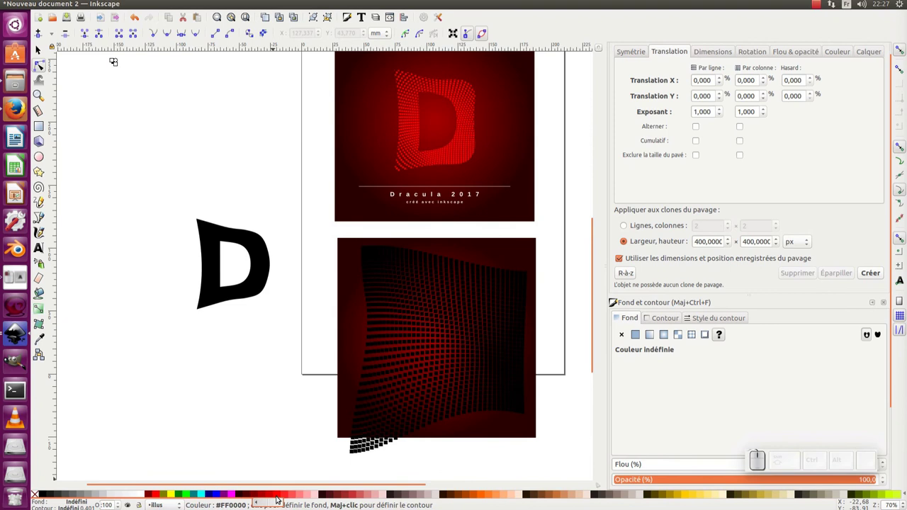
click(278, 496)
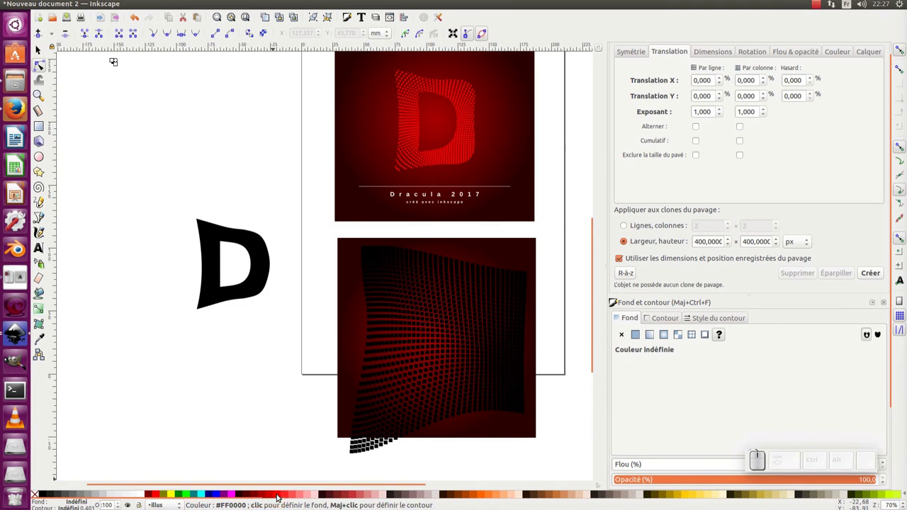
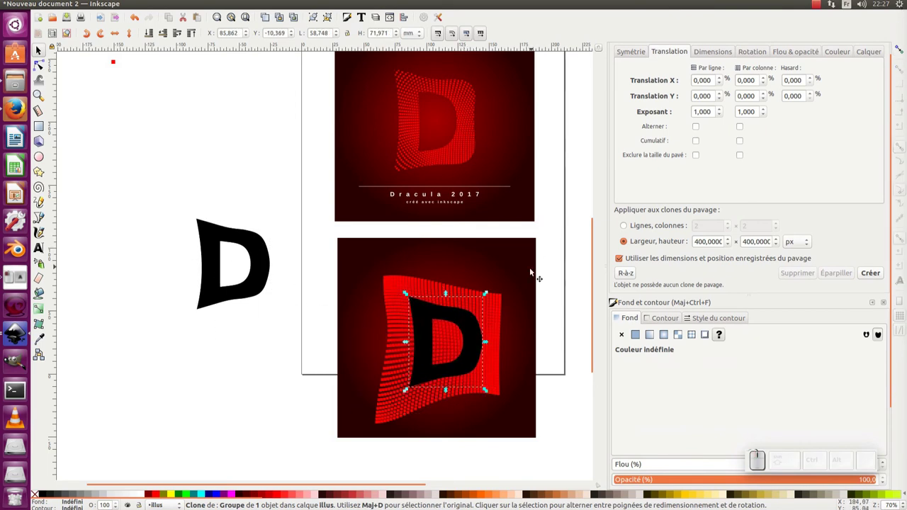
Enlarge the D copy over the red grid and select it alone
drag(476, 327, 477, 315)
drag(485, 299, 498, 307)
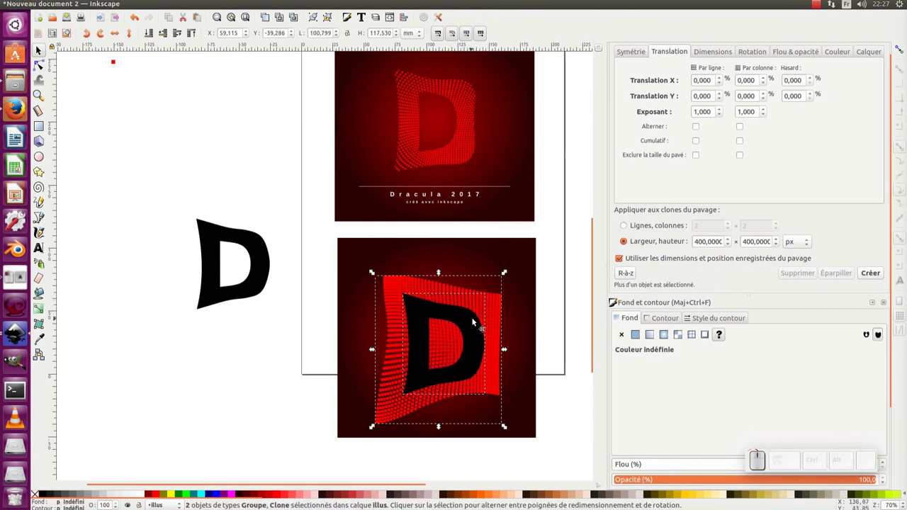
click(549, 271)
click(477, 332)
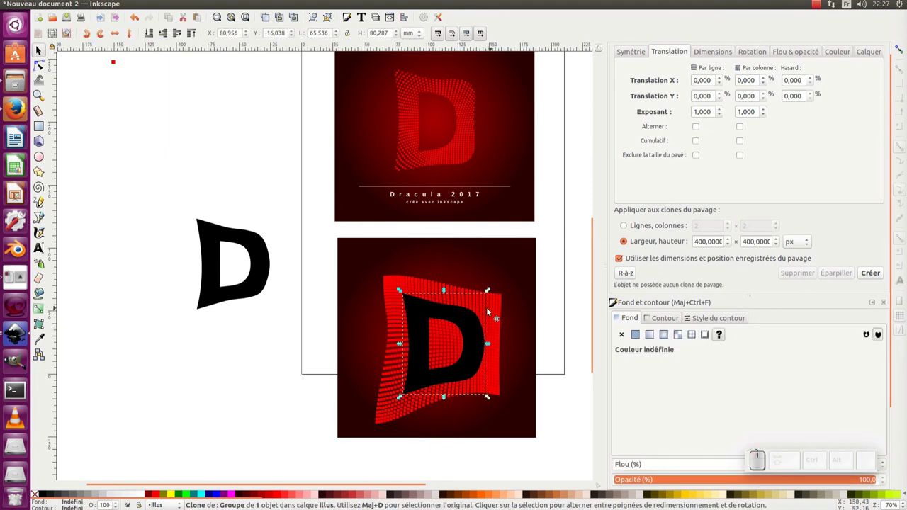
Clip the red grid to the D shape, then select the clipped D together with the gradient square
click(494, 307)
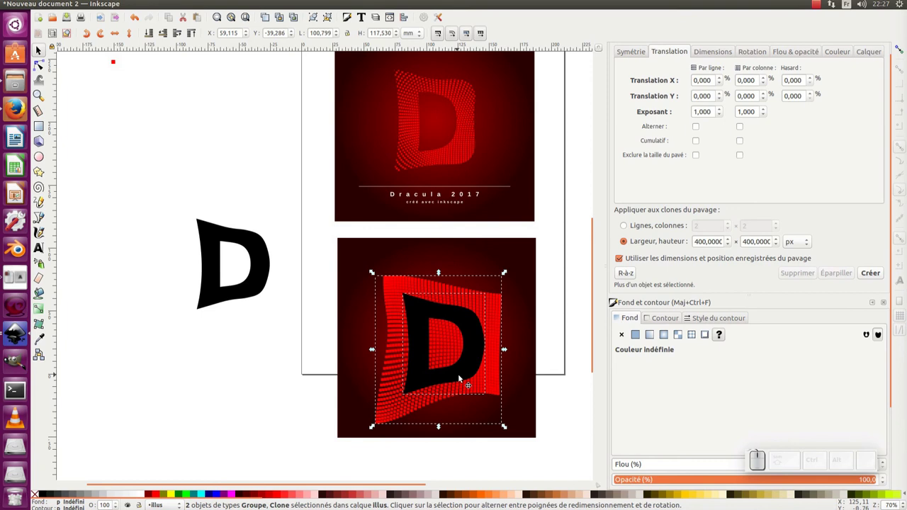
right_click(477, 337)
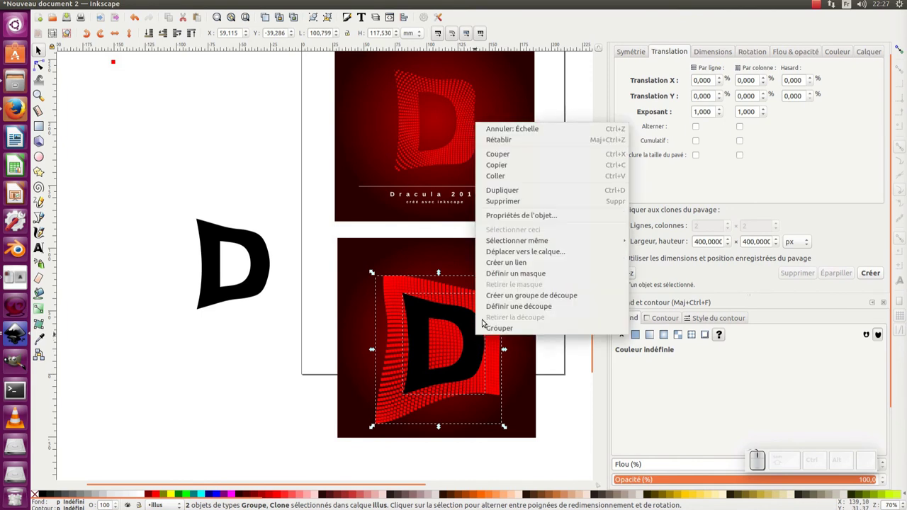
click(496, 310)
drag(474, 343, 502, 265)
click(505, 263)
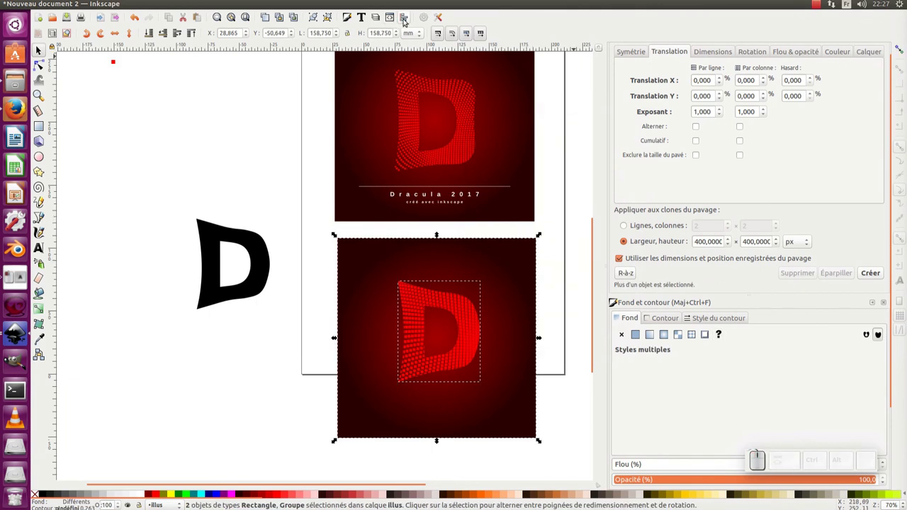
Centre the clipped D horizontally and vertically on the square, relative to the last selected
click(404, 21)
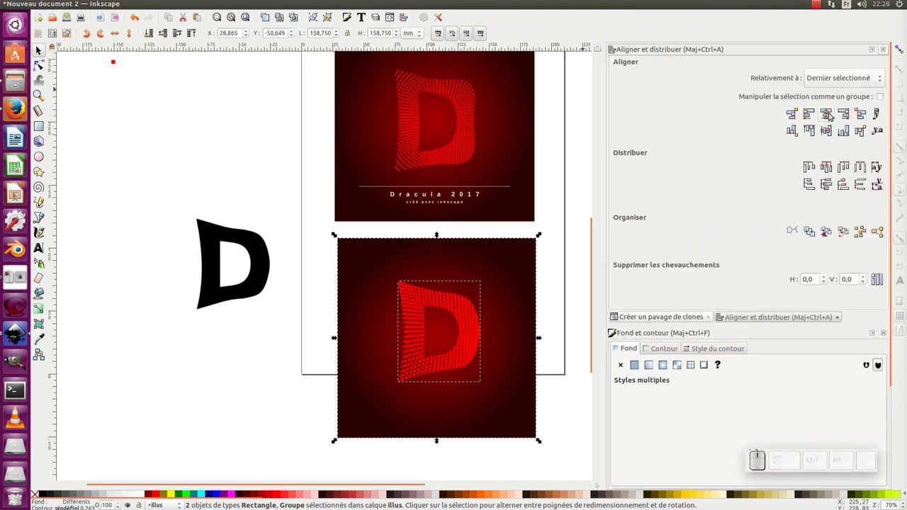
click(832, 113)
click(831, 132)
click(834, 78)
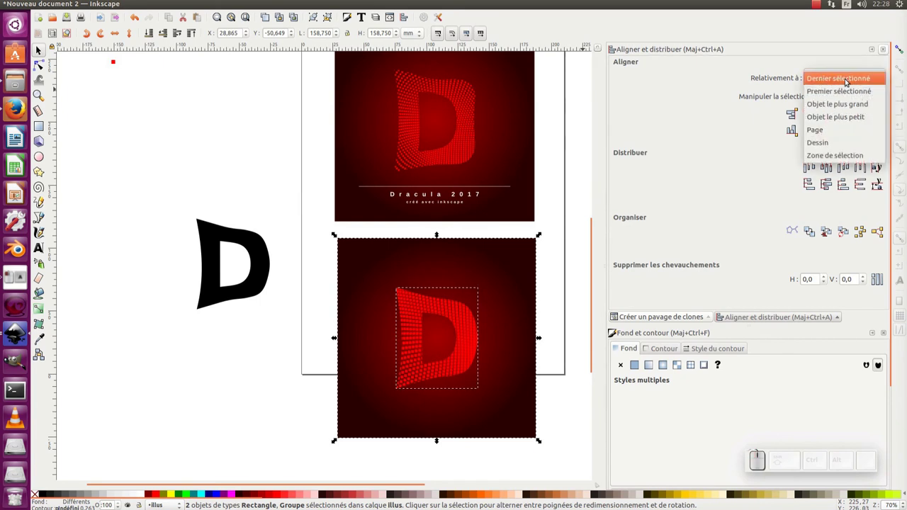
middle_click(492, 292)
click(547, 271)
Select the clipped red D alone and bring up the Layers panel
middle_click(545, 282)
click(455, 307)
drag(463, 300, 462, 300)
scroll(up, 3)
scroll(up, 3)
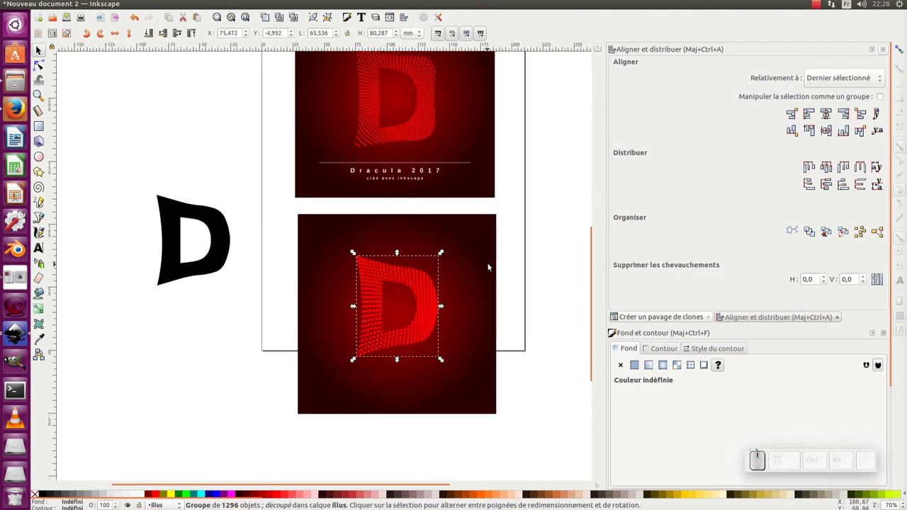
key(ctrl+shift+l)
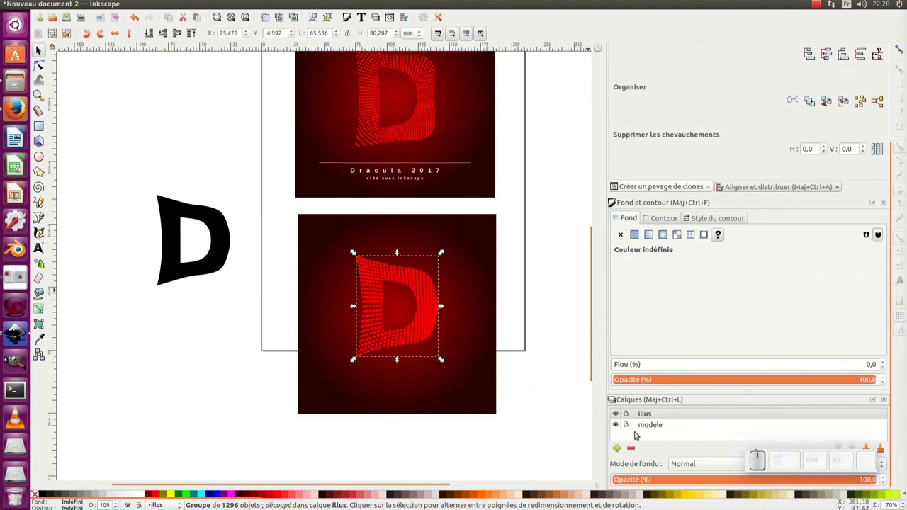
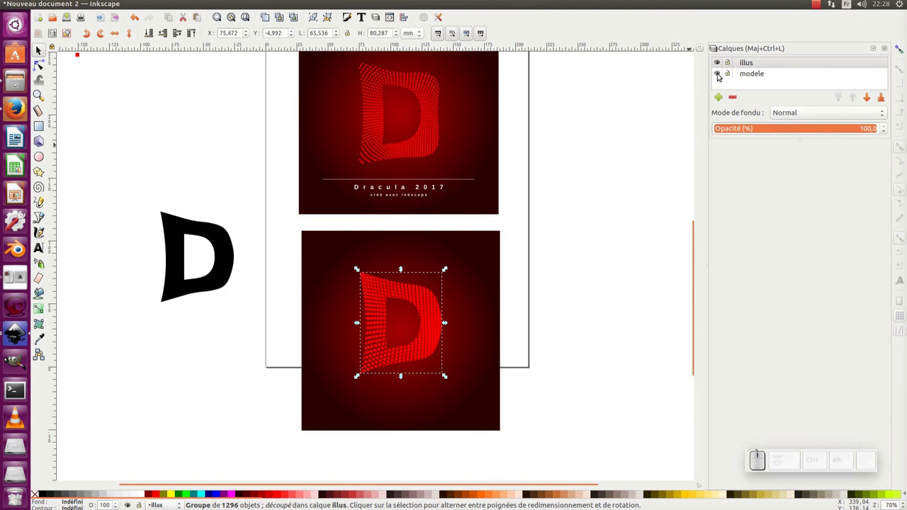
Hide the modele layer, move the square and red D onto the page, and bring up Document Properties
click(719, 74)
middle_click(564, 266)
drag(479, 285, 522, 247)
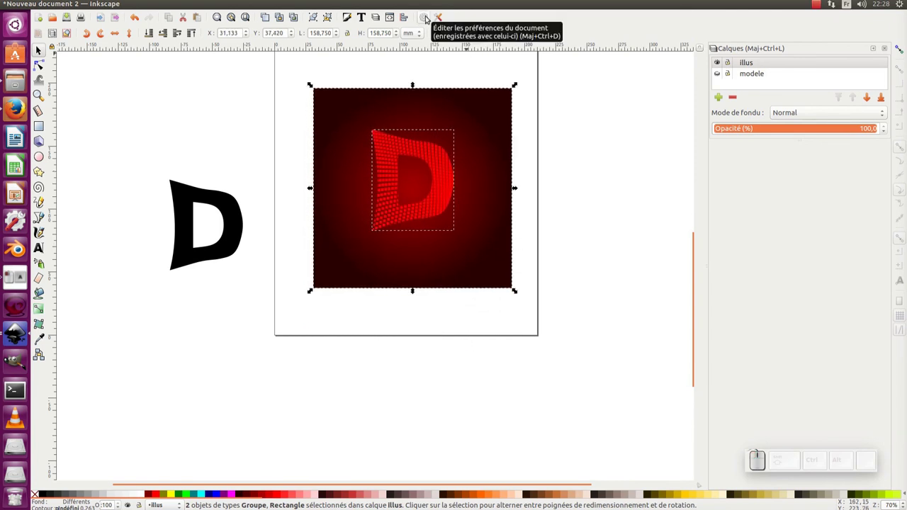
click(427, 17)
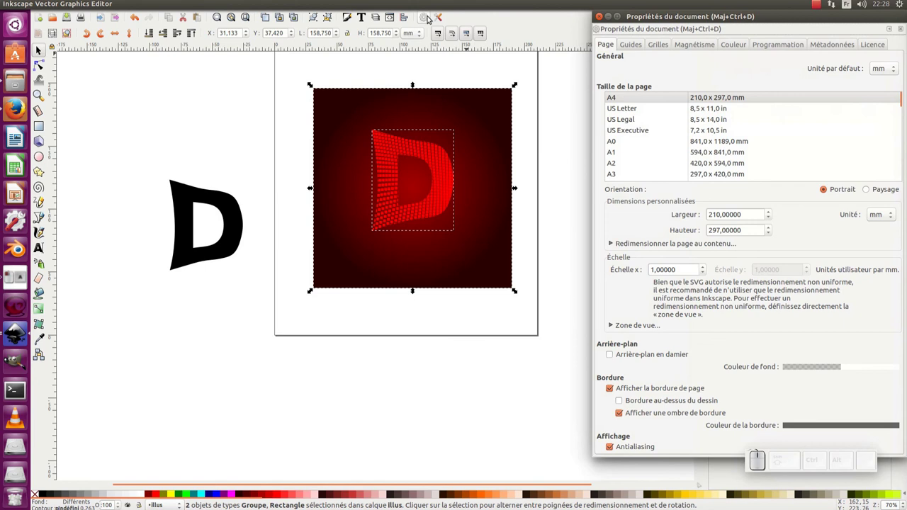
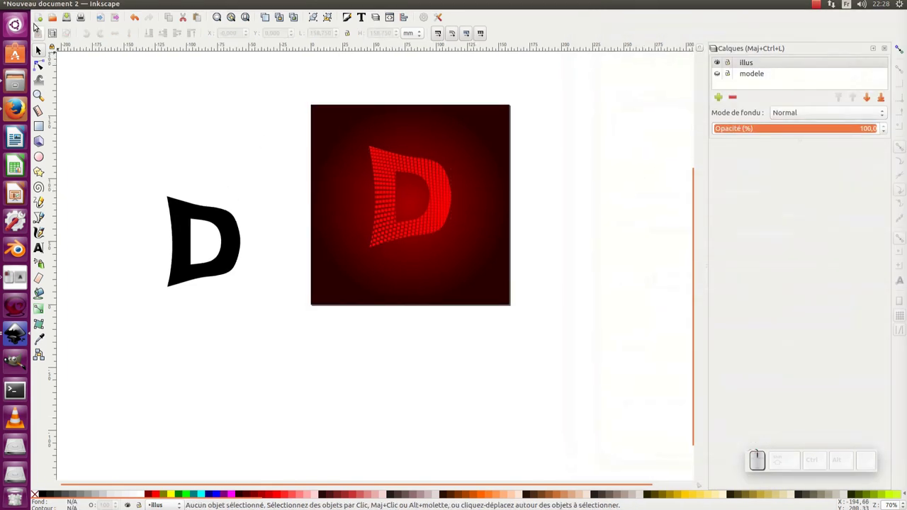
Save the document from the File menu, starting the file name with 'lo'
click(46, 4)
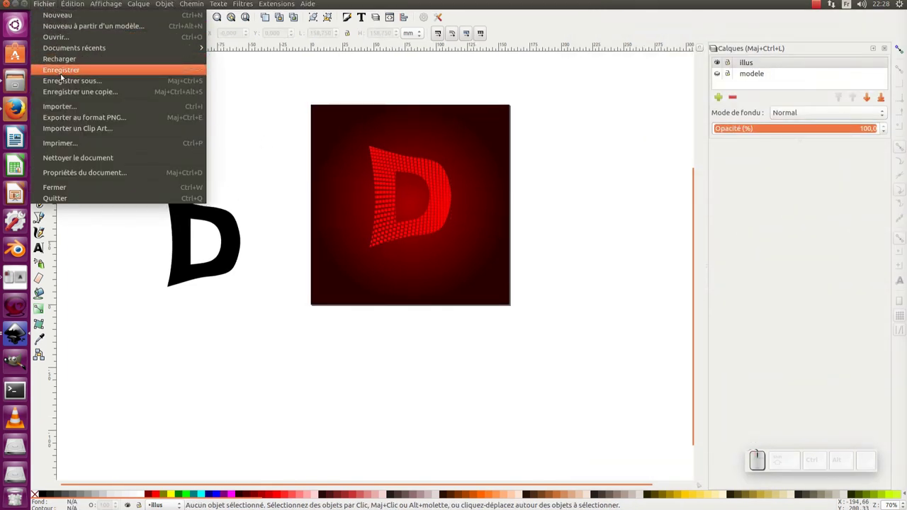
click(70, 83)
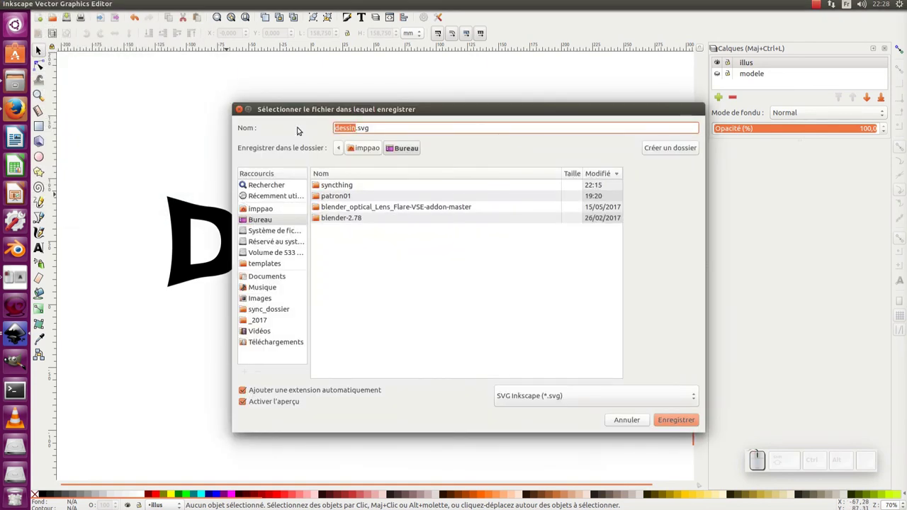
key(l)
key(o)
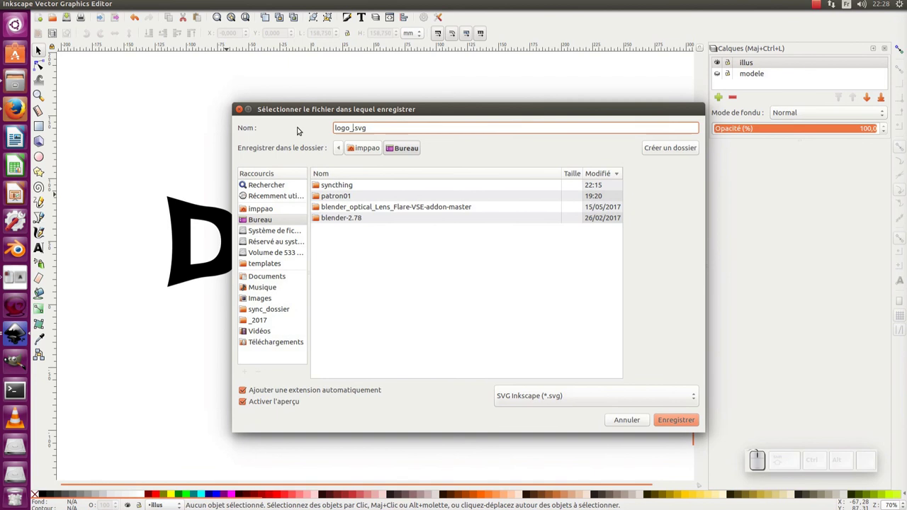
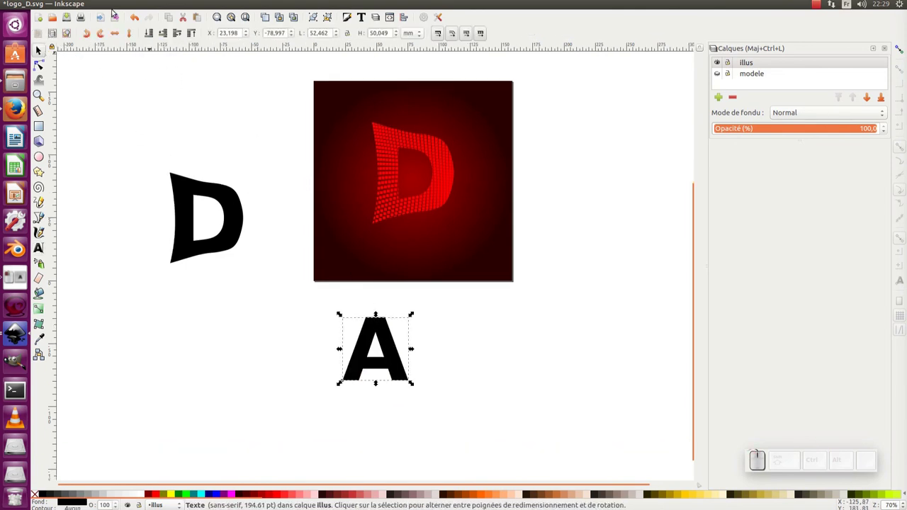
Clear the selection, enter the black D group and paste the letter A inside it
click(73, 5)
click(82, 54)
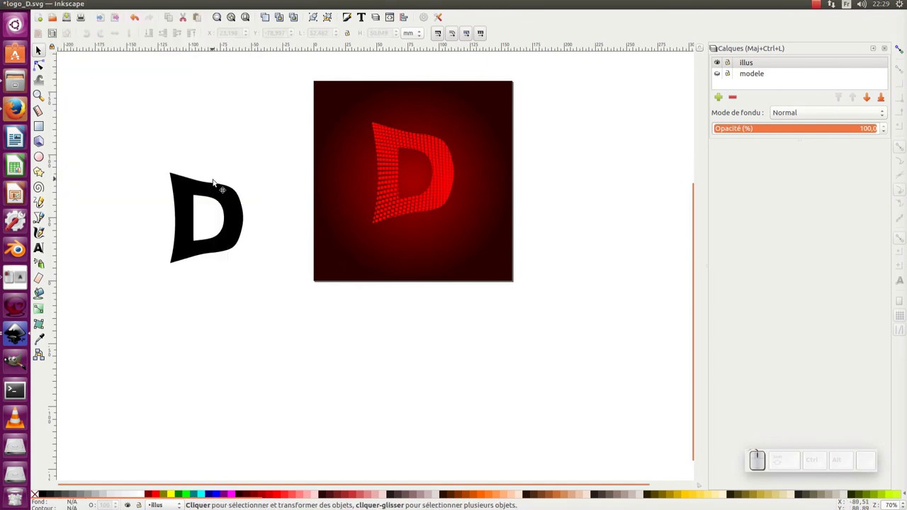
click(215, 189)
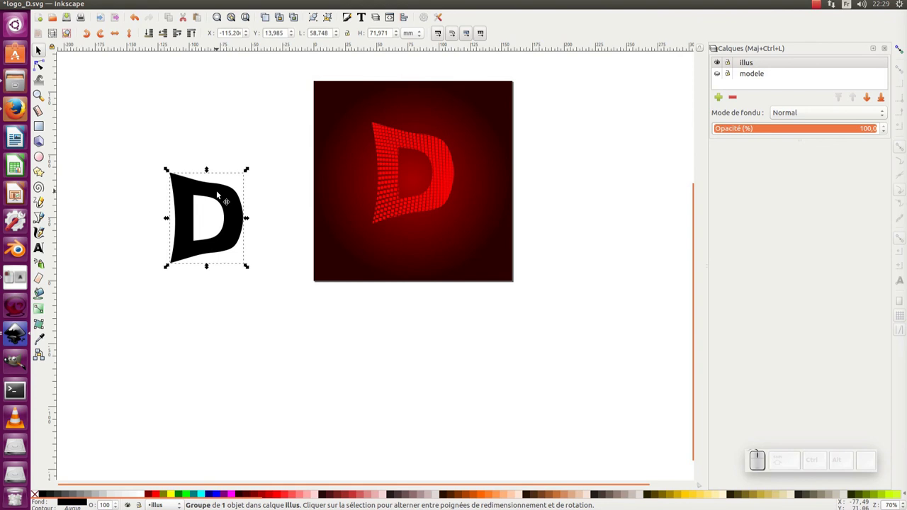
click(219, 196)
click(219, 196)
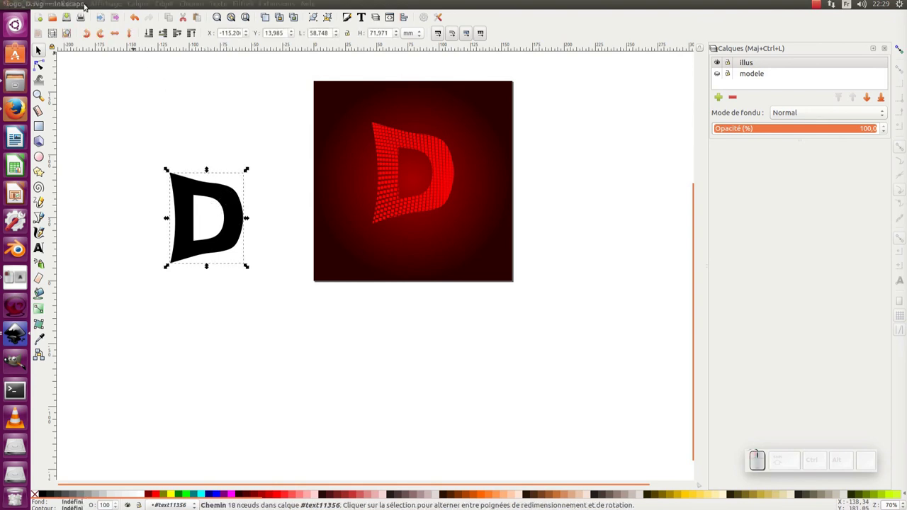